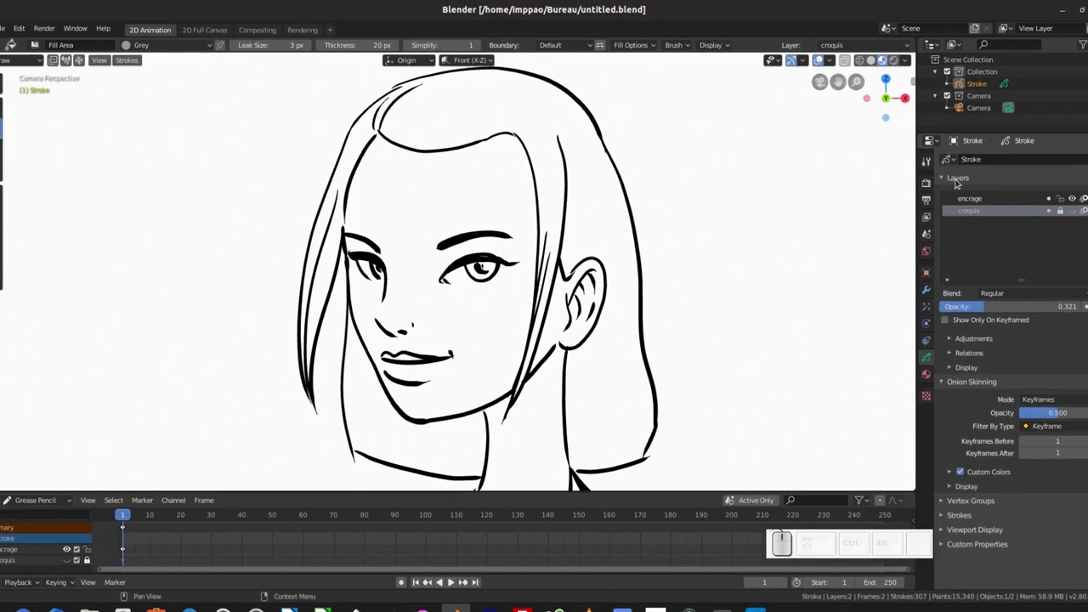
Add a new grease pencil layer and name it 'couleur'
double_click(971, 213)
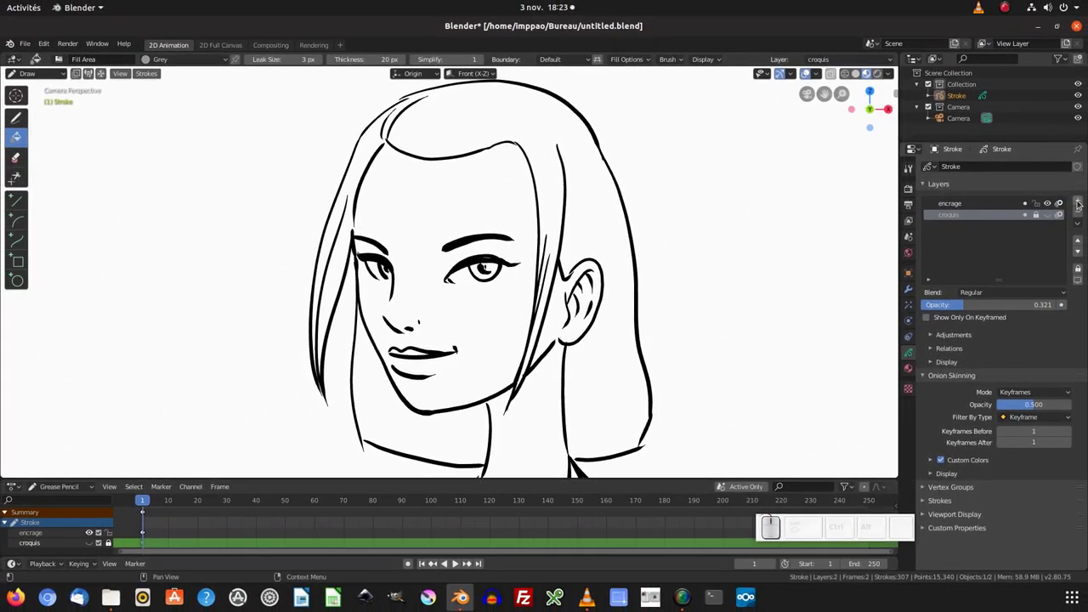
left_click(1078, 201)
left_click(968, 215)
key("c")
key("o")
key("l")
key("e")
key("u")
key("r")
key("Return")
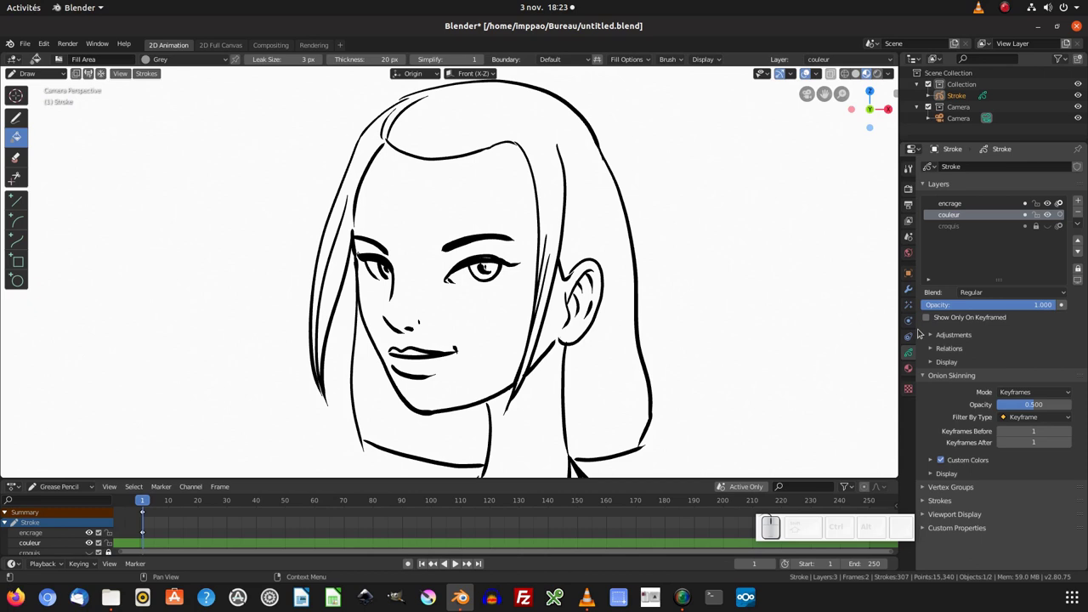
Turn off Stroke on the Grey material so it is fill-only with a pale skin-pink fill
left_click(911, 368)
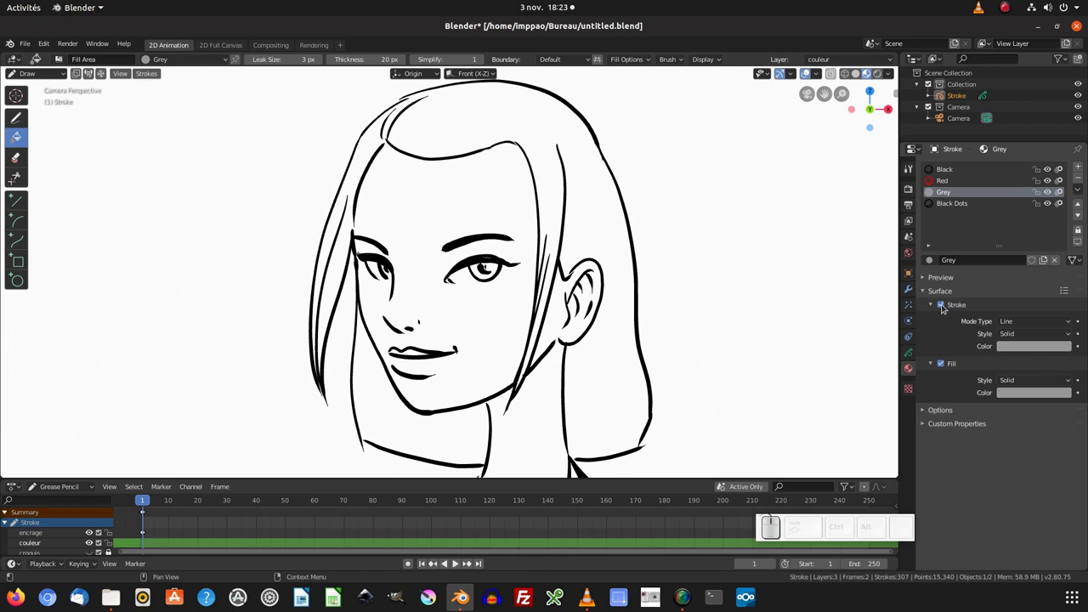
left_click(941, 305)
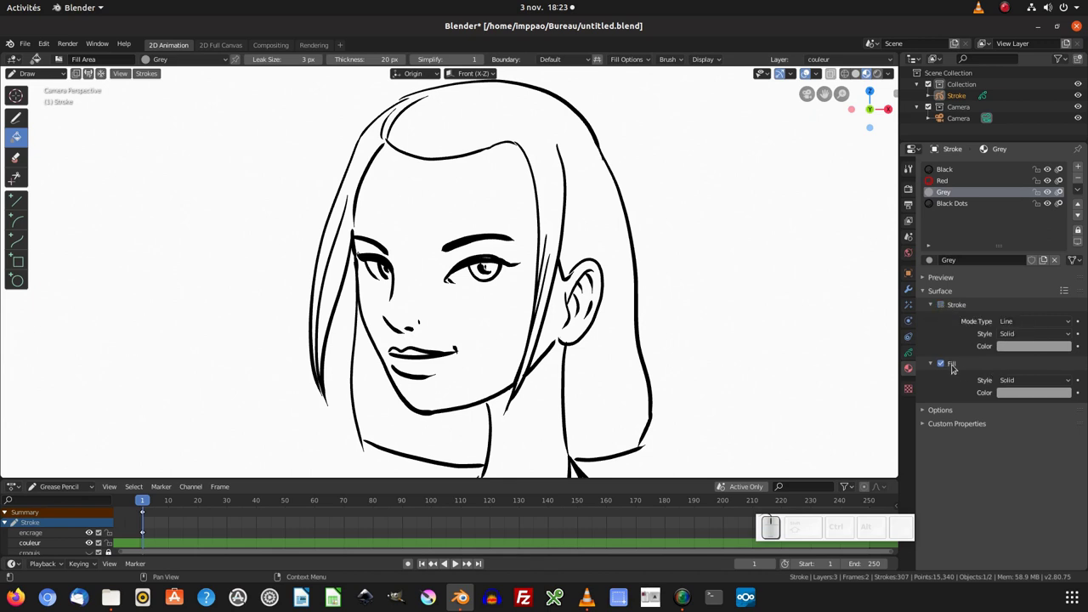
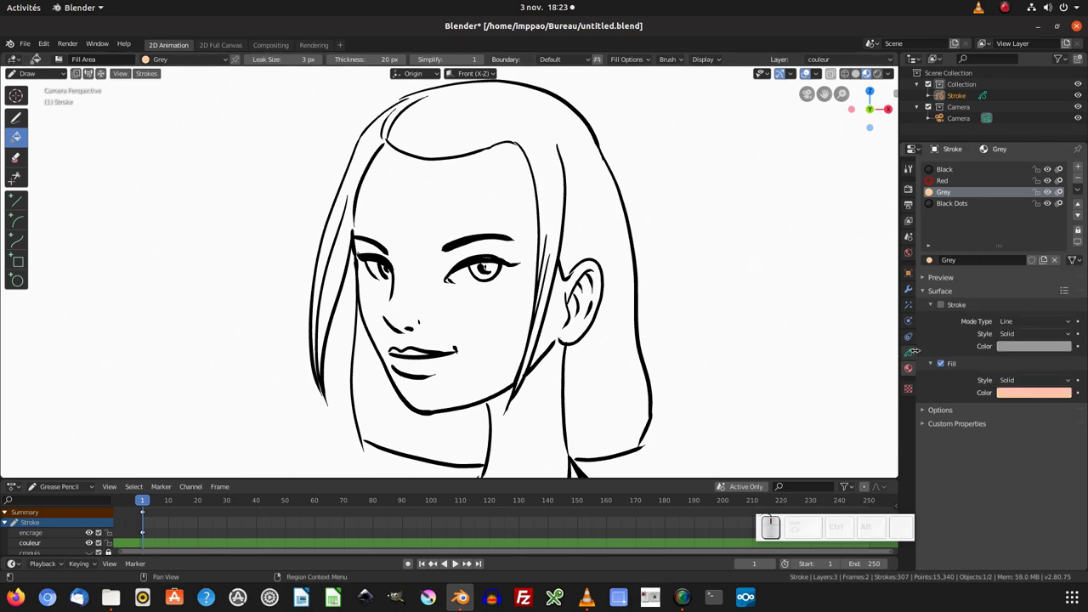
left_click(913, 350)
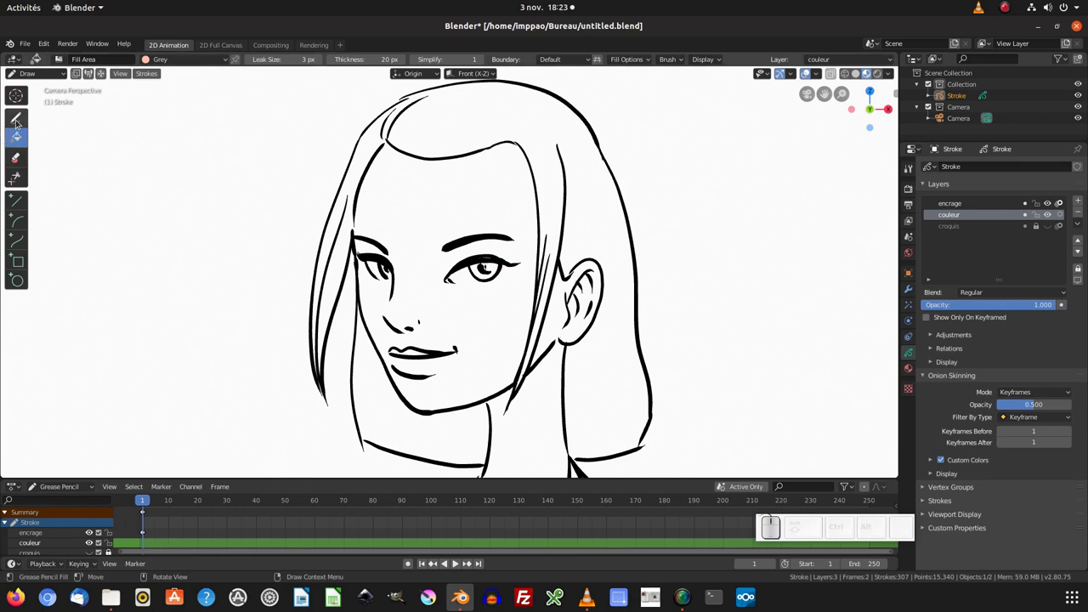
left_click(19, 117)
left_click(20, 134)
left_click(20, 155)
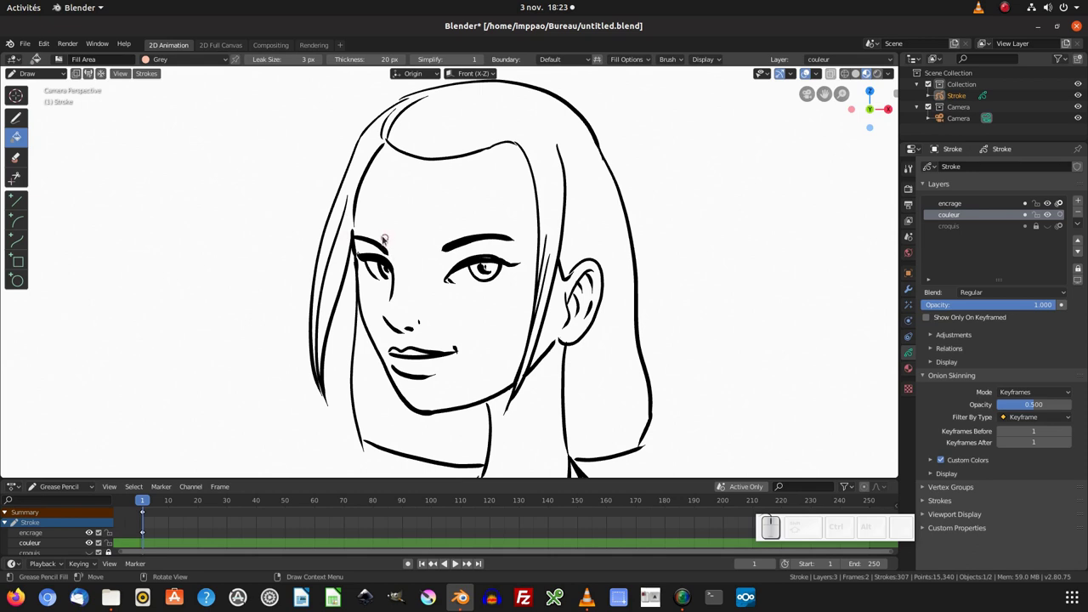
key("shift+space")
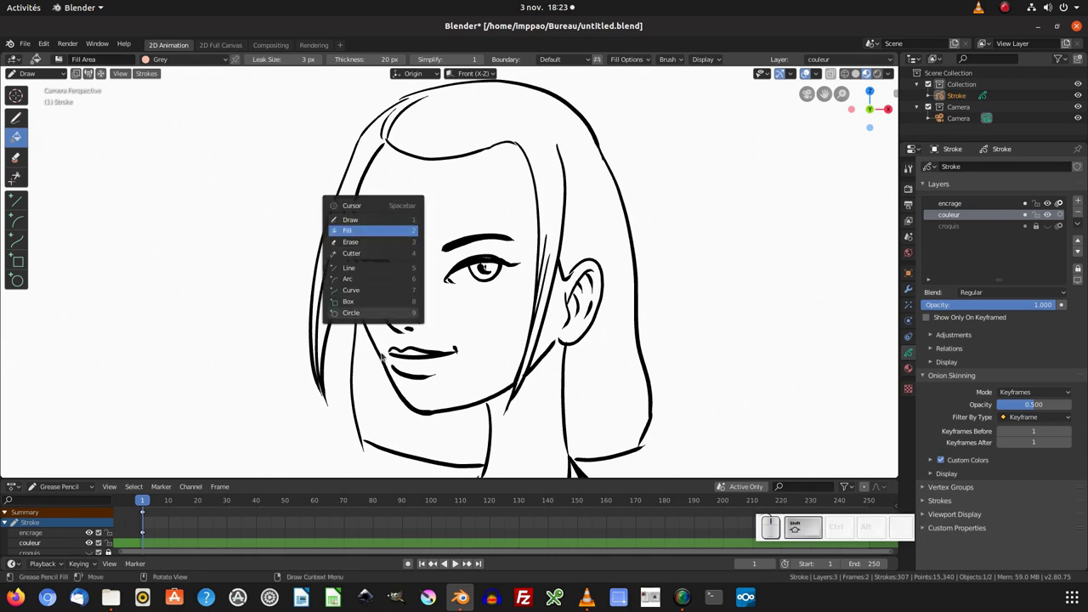
left_click(358, 231)
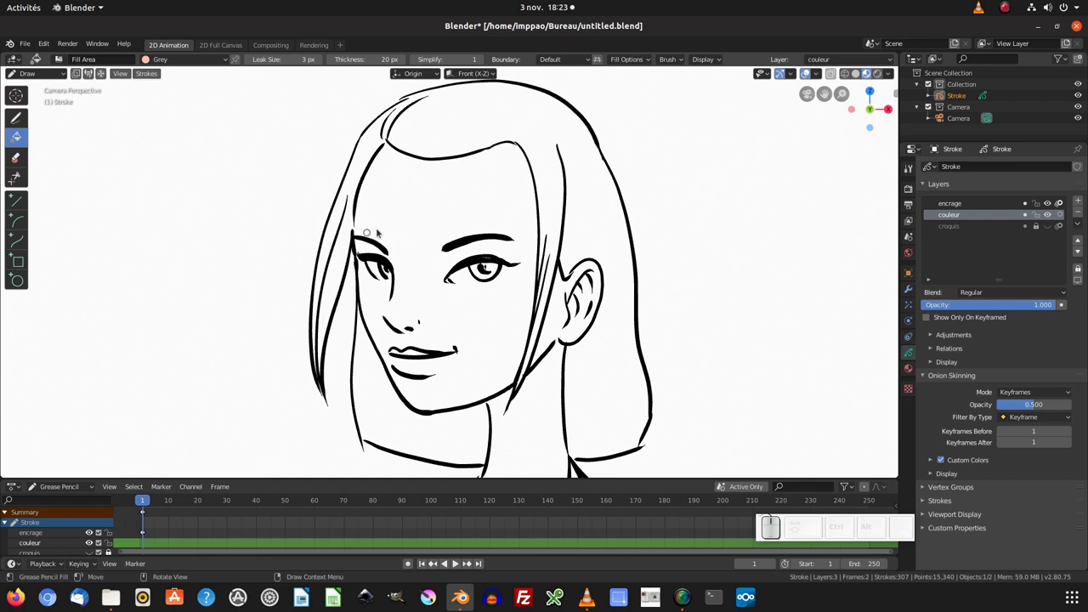
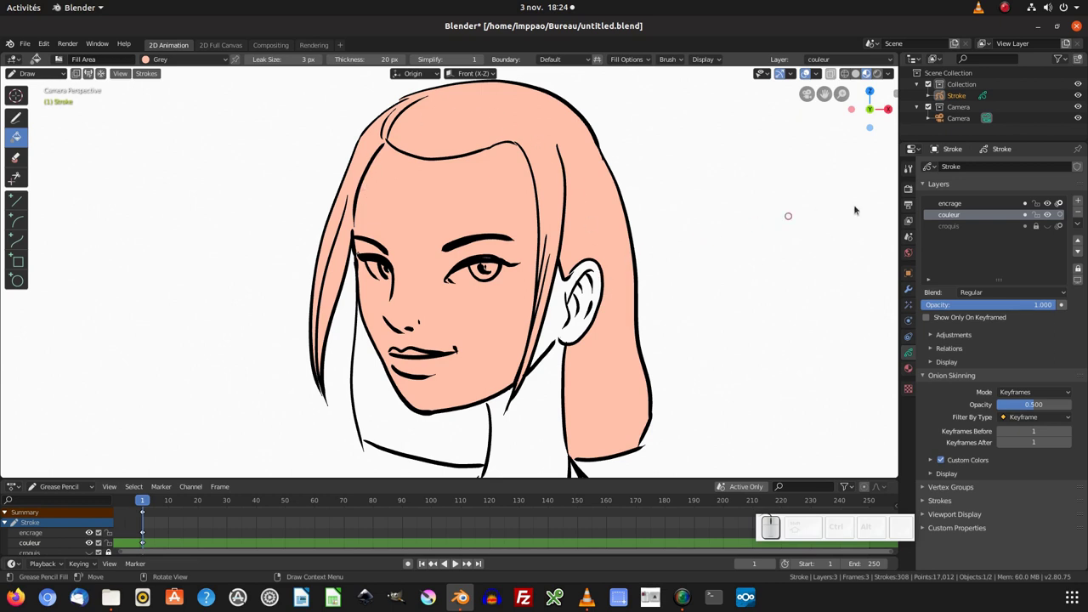
key("ctrl+z")
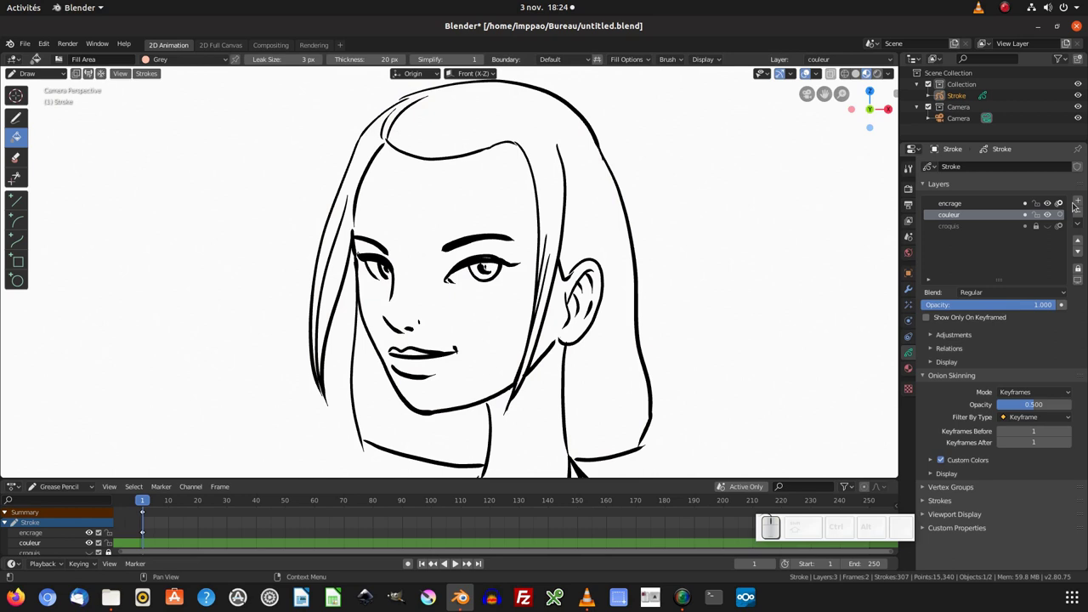
Add another layer and name it 'correction'
left_click(1081, 200)
left_click(976, 215)
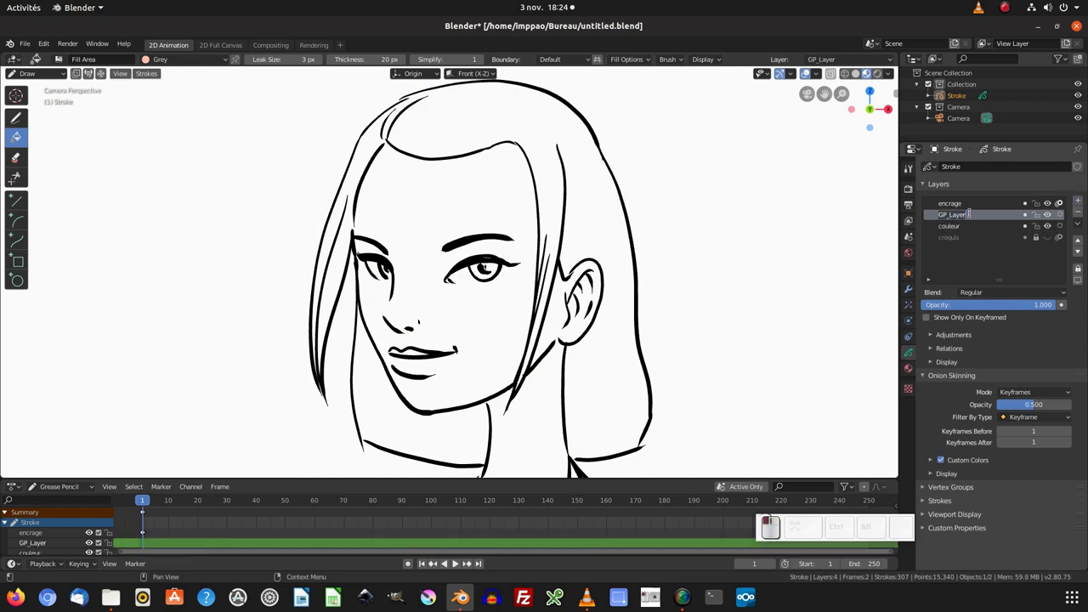
key("c")
key("o")
key("r")
key("c")
key("t")
key("BackSpace")
key("e")
key("c")
key("t")
key("i")
key("o")
key("n")
key("Return")
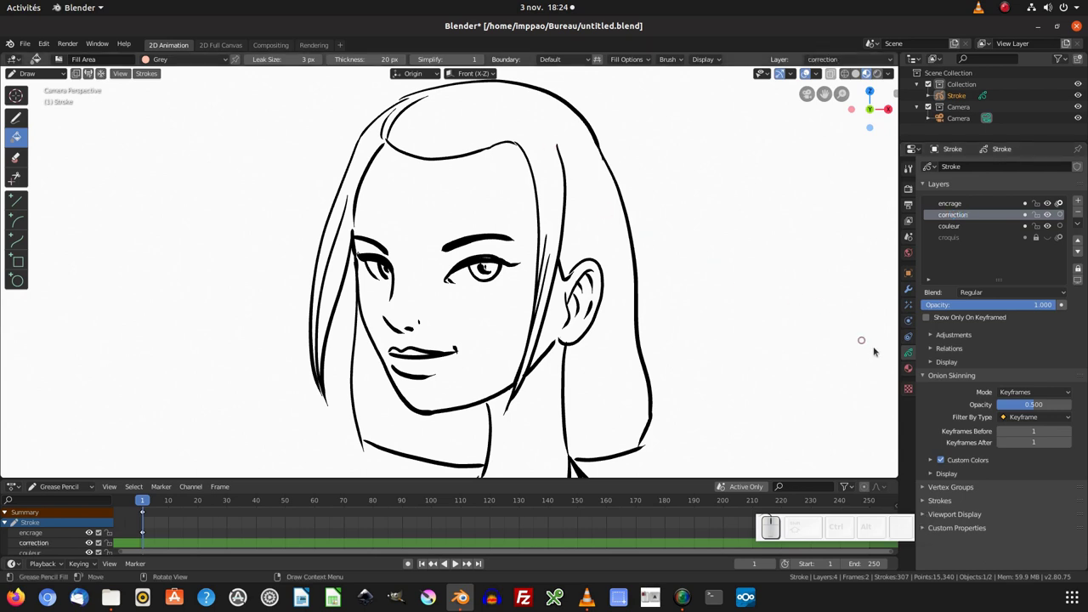
Make Red the active drawing material, then return to the layer settings
left_click(910, 368)
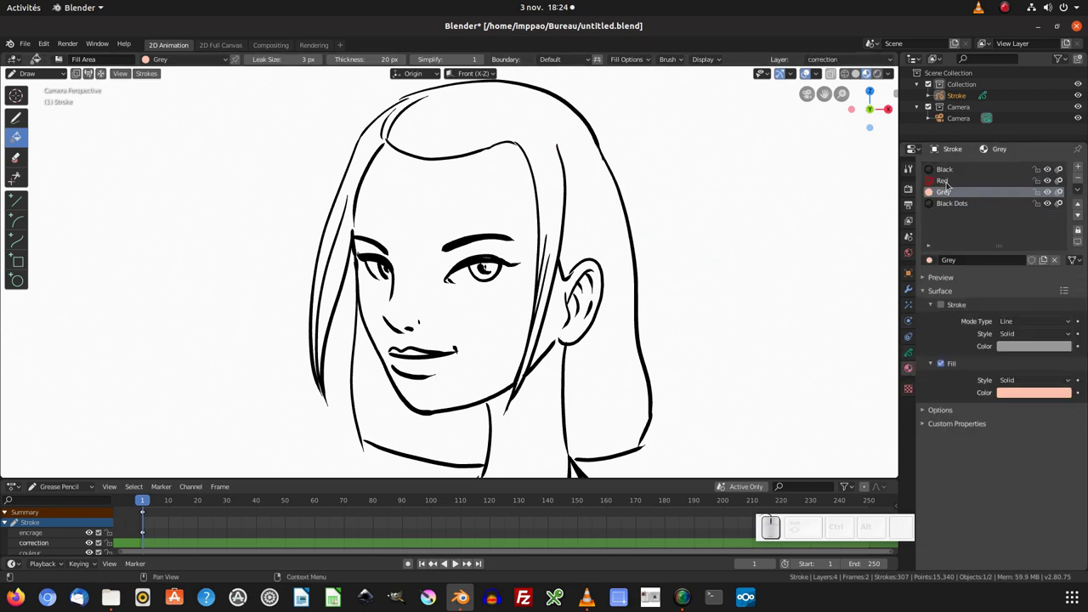
left_click(949, 181)
left_click(914, 353)
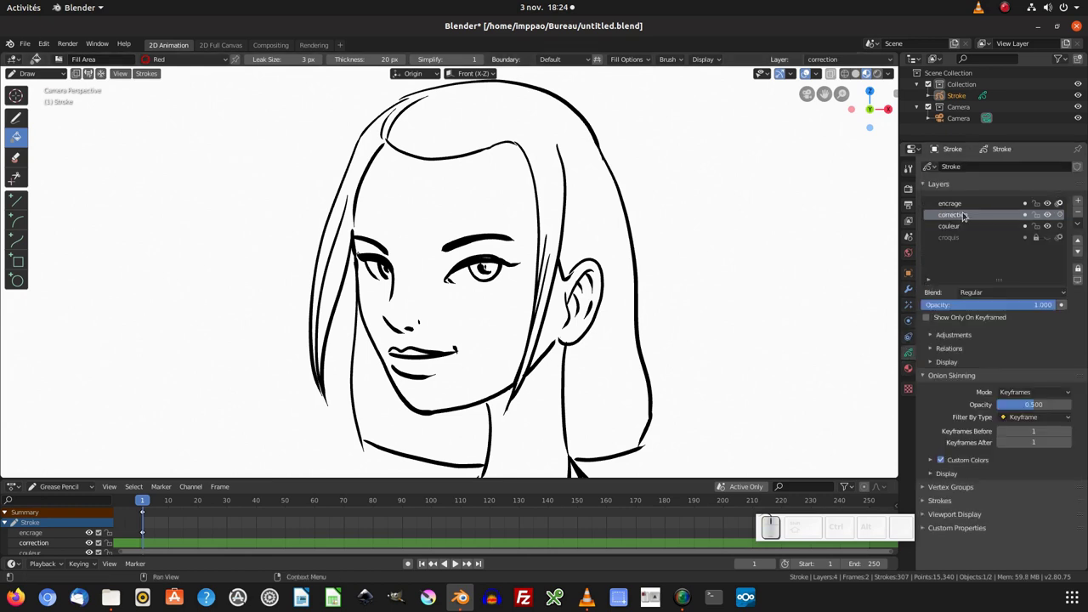
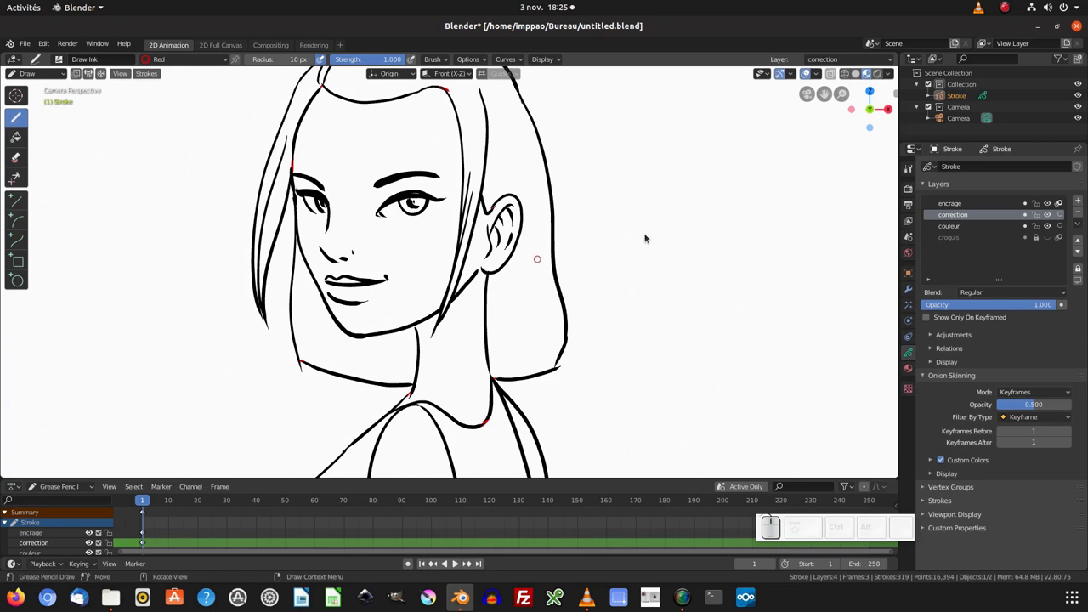
After painting red gap-closing strokes, make couleur the active layer again
left_click(955, 228)
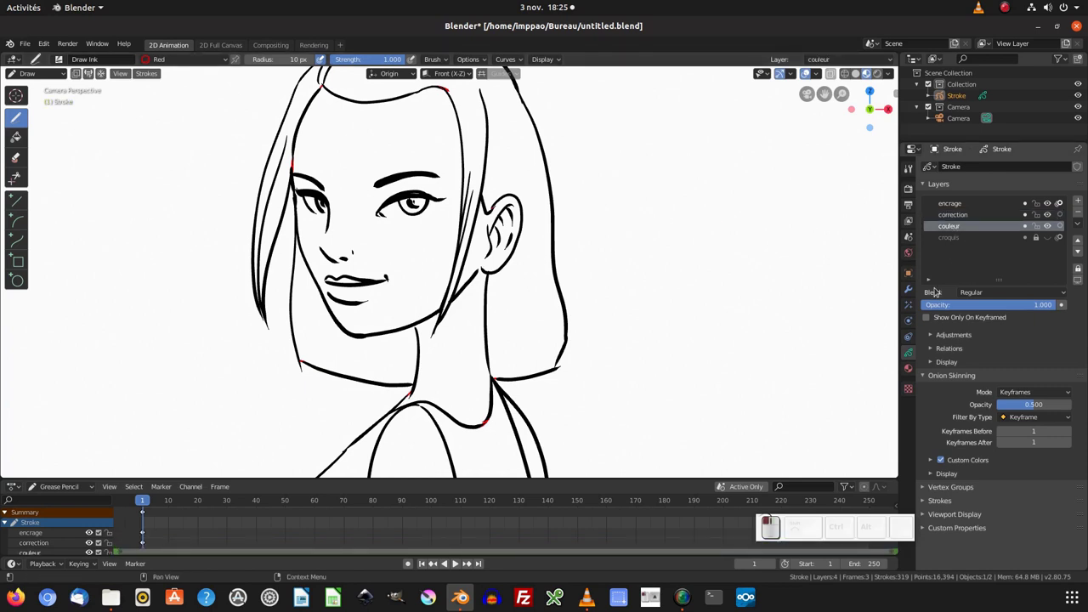
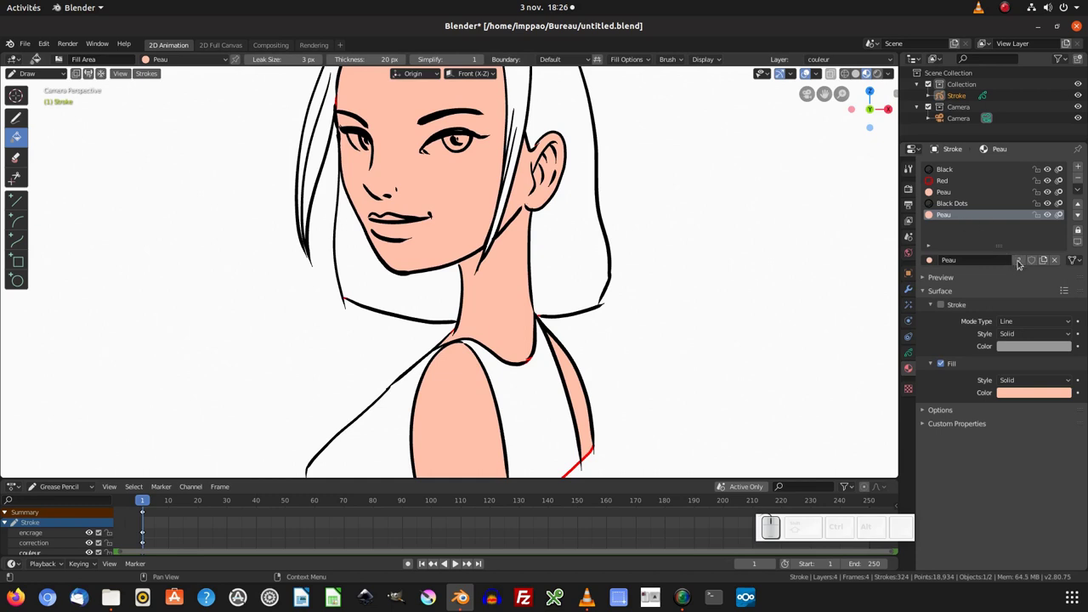
Duplicate the skin material as cheveux, set its fill to dark brown and fill the hair
left_click(1018, 261)
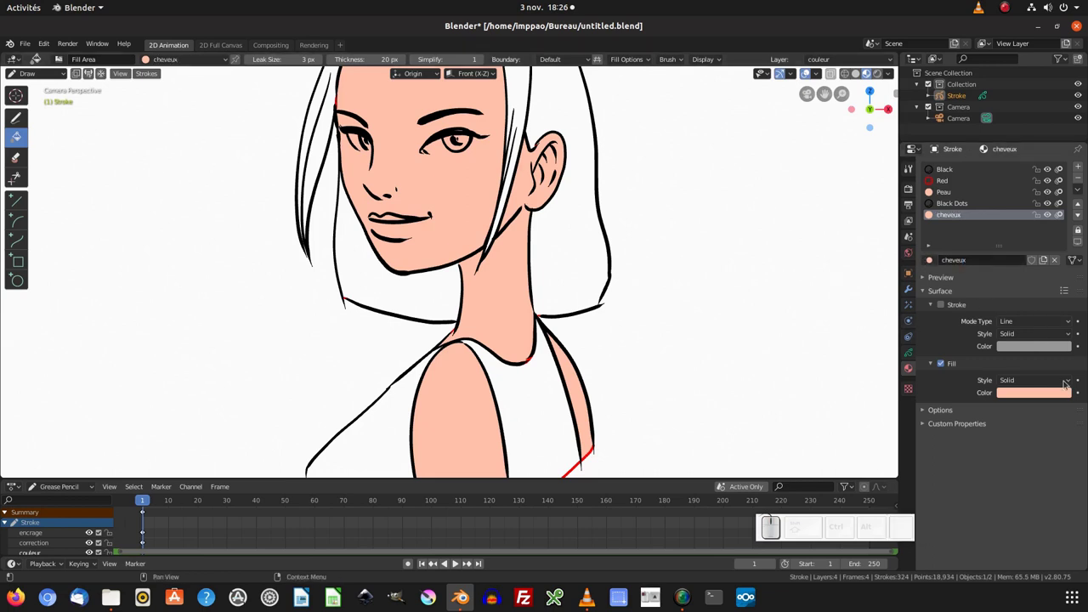
left_click(1048, 393)
left_click(1063, 261)
left_click_drag(1010, 295, 1070, 266)
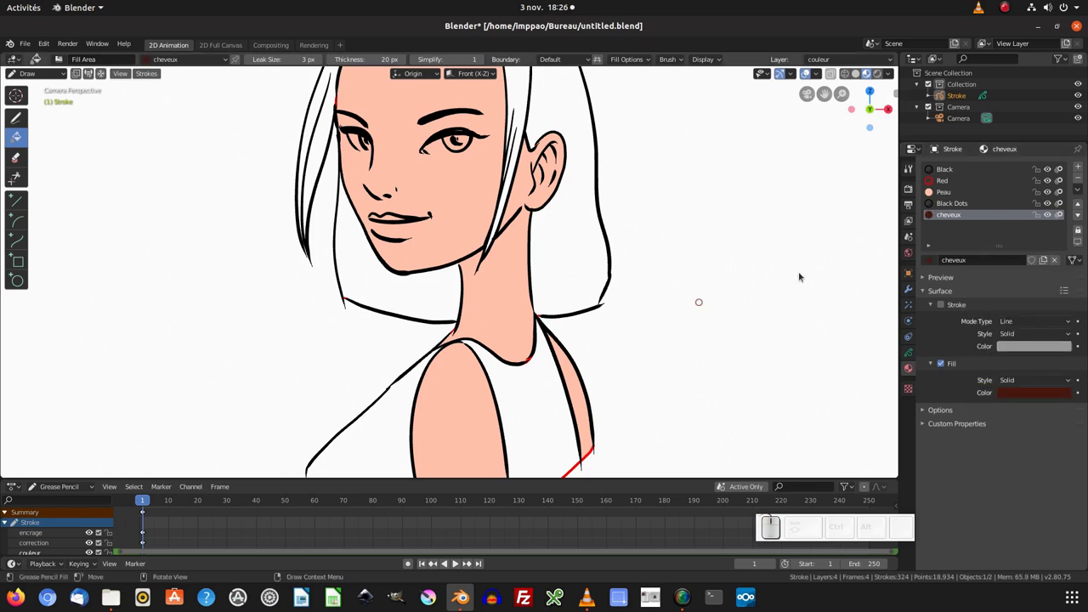
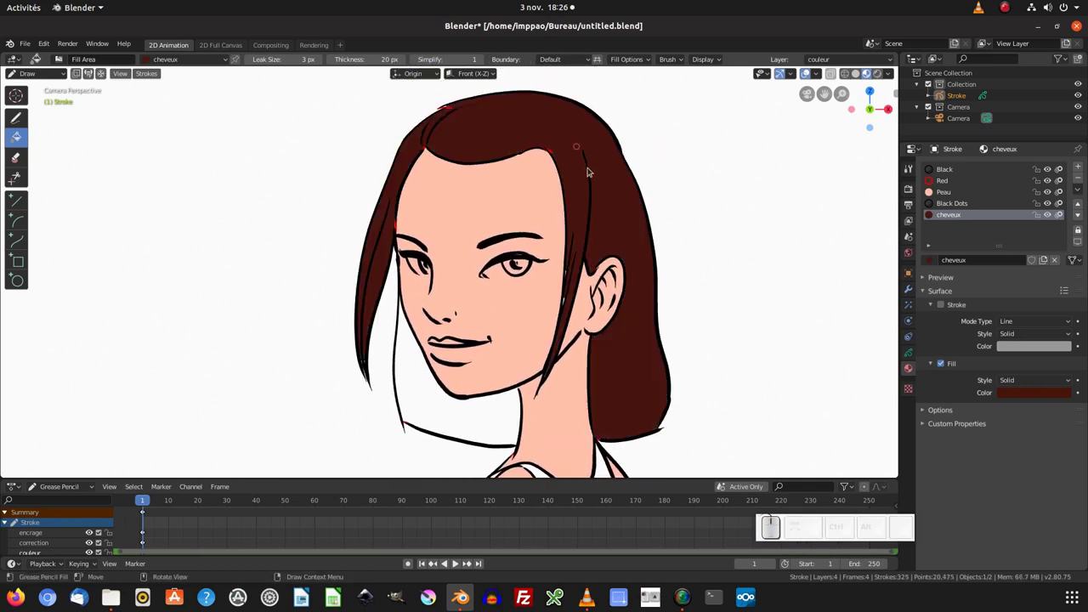
left_click(914, 352)
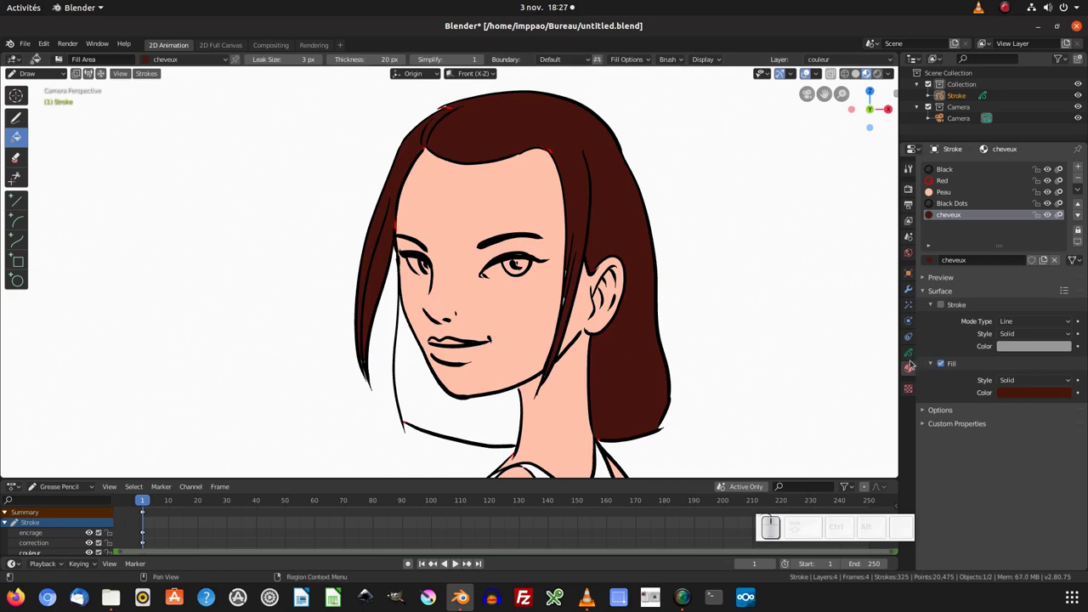
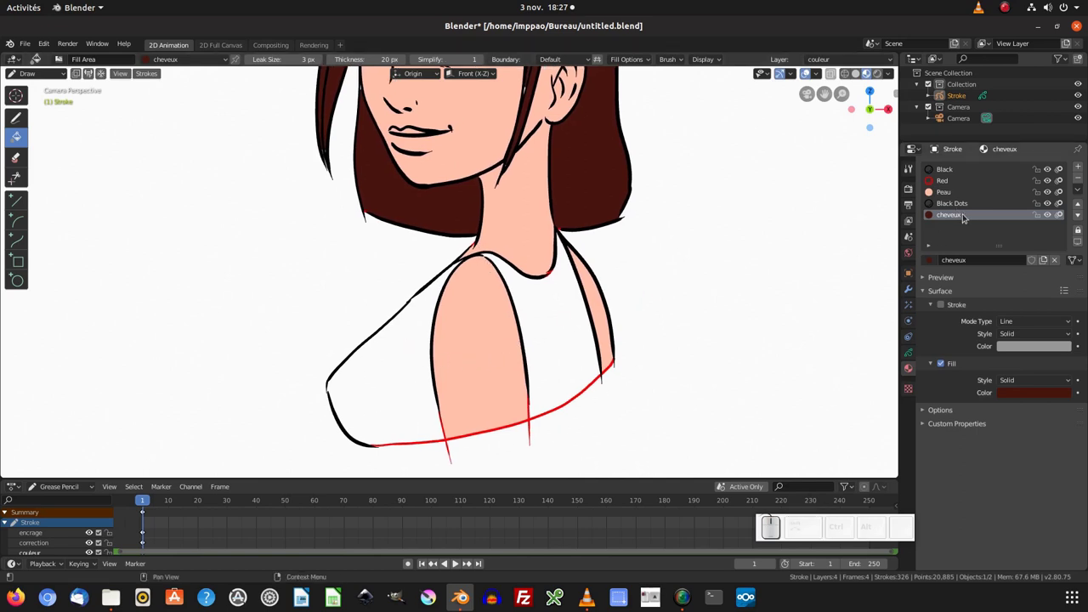
Add a material slot, assign cheveux to it and make an independent copy for the tee-shirt
left_click(1079, 166)
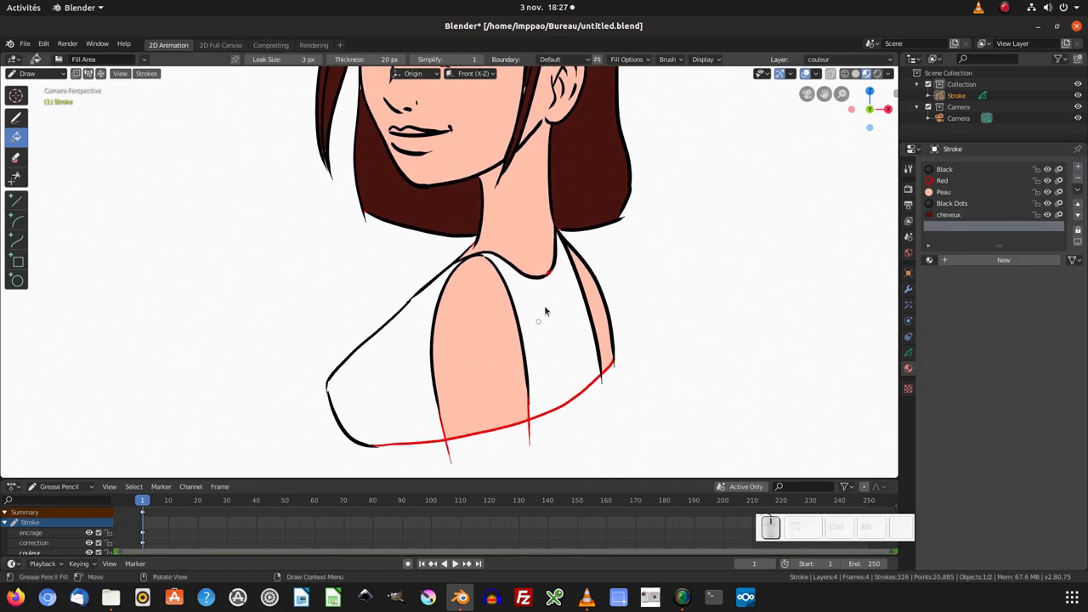
left_click(932, 259)
left_click(958, 294)
left_click(1019, 260)
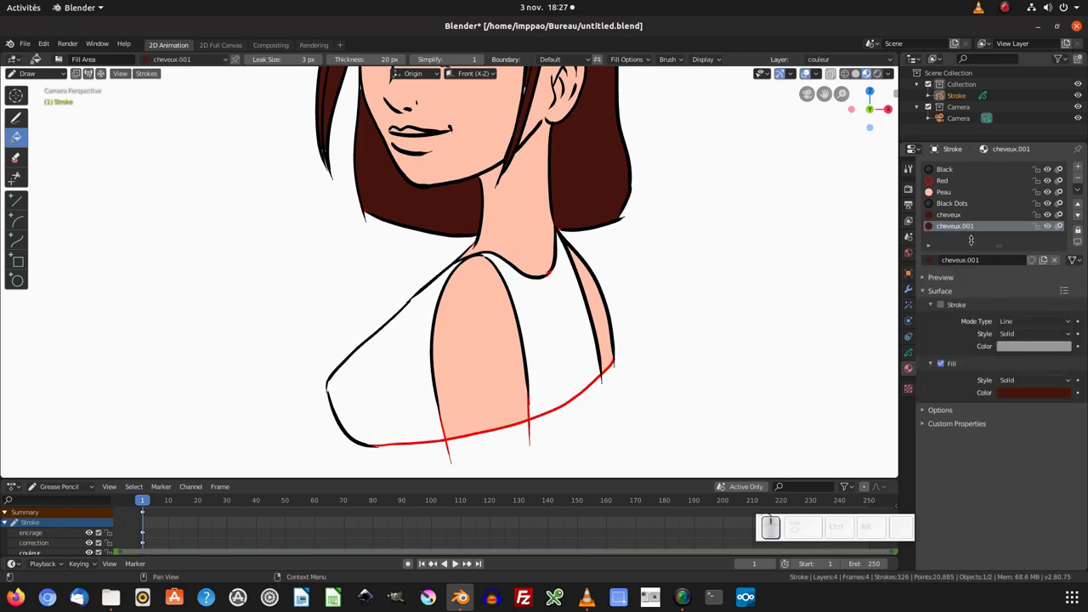
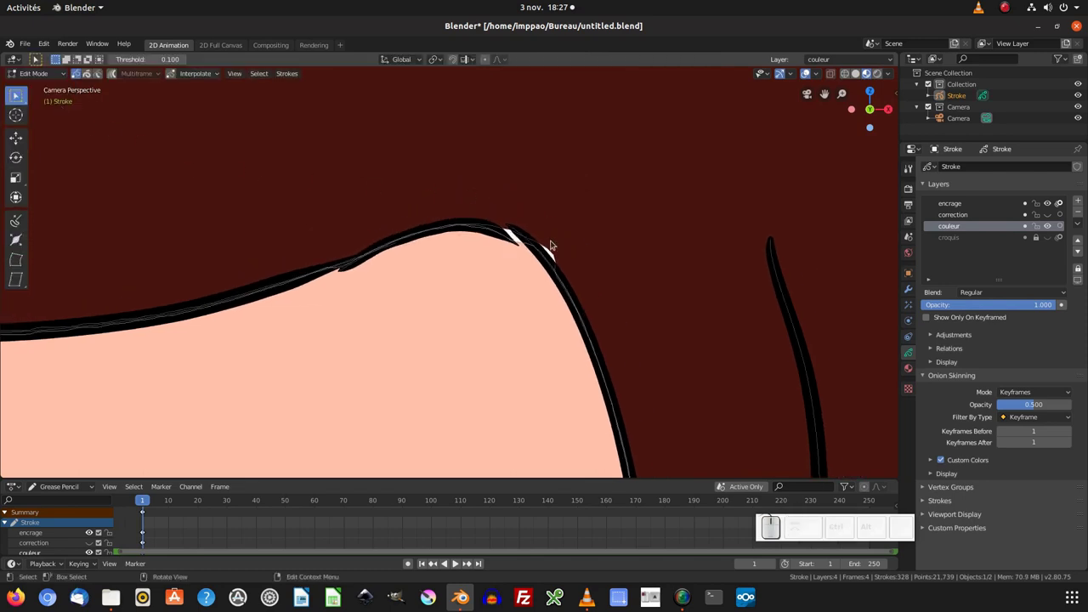
Select the stroke point at the hairline gap and bring up the editing modes pie
left_click(558, 257)
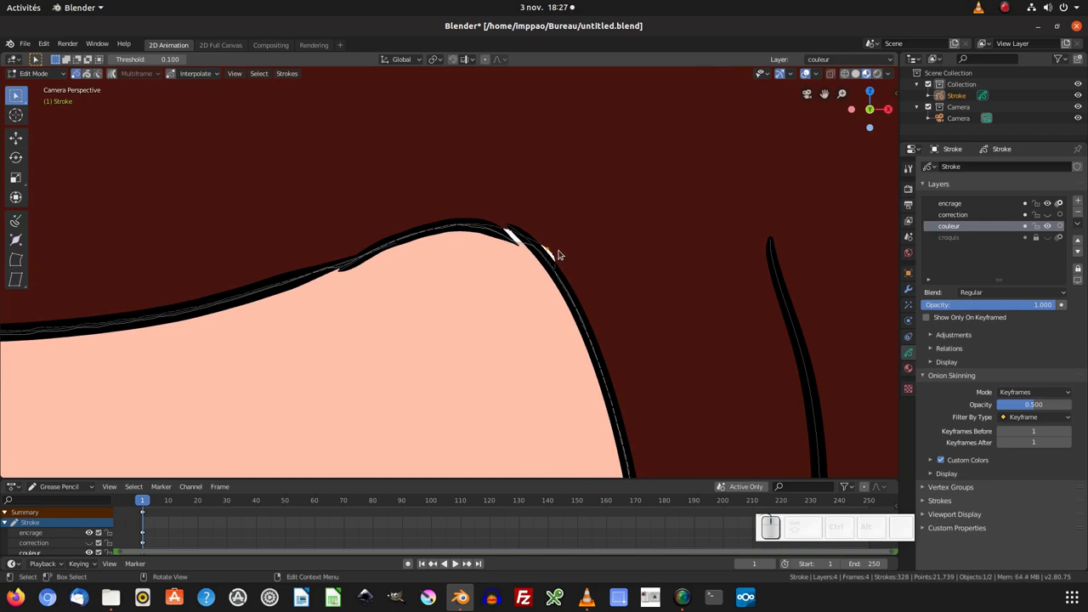
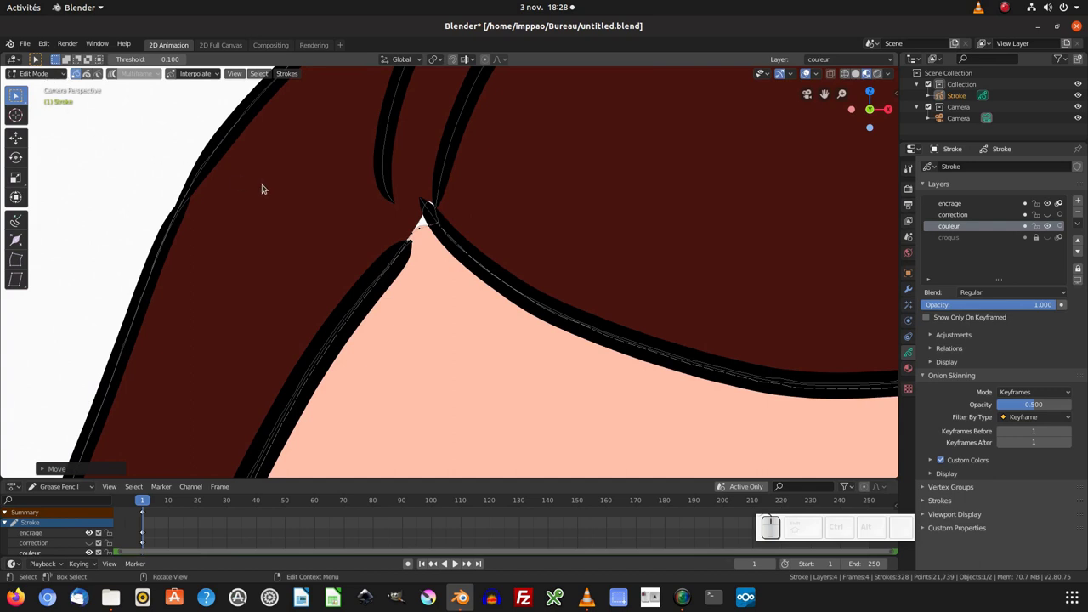
key("ctrl+Tab")
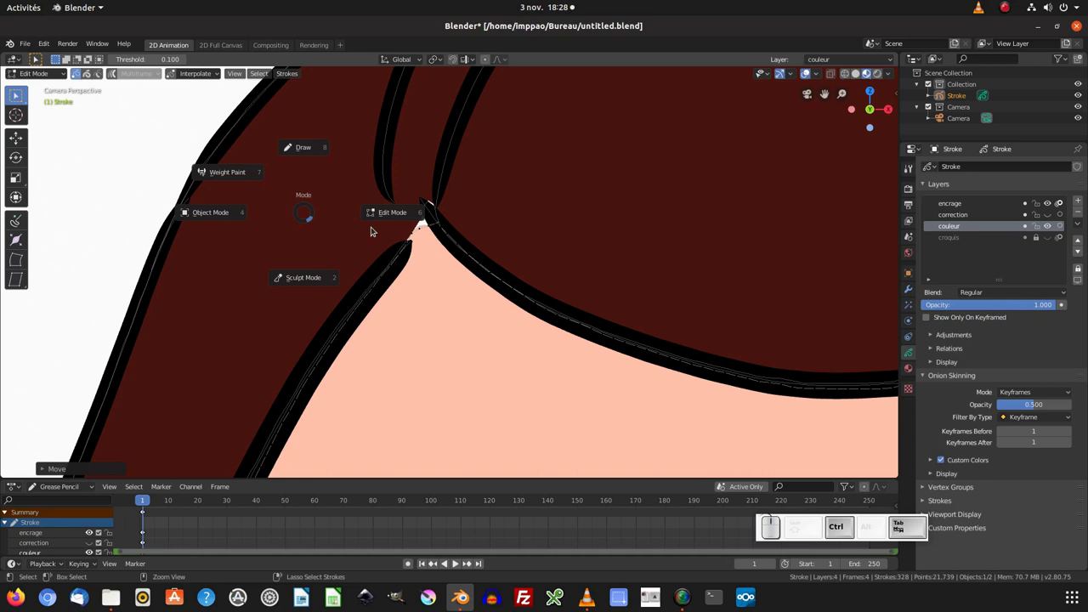
Sculpt the skin fill edge into the hairline junction, undo a stroke and switch to the Grab brush
left_click(308, 274)
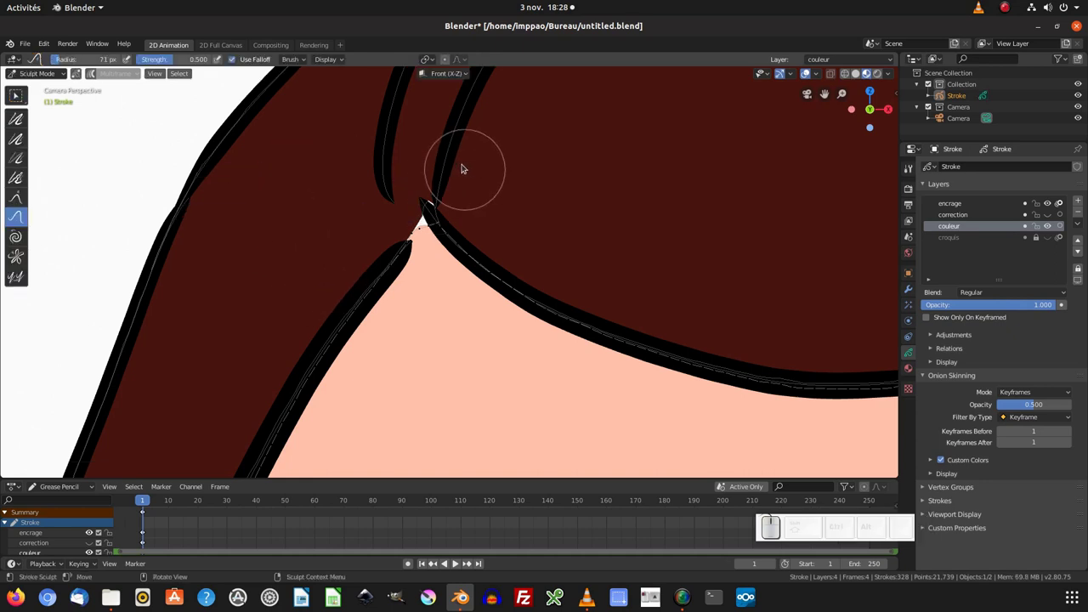
left_click(445, 171)
left_click(438, 211)
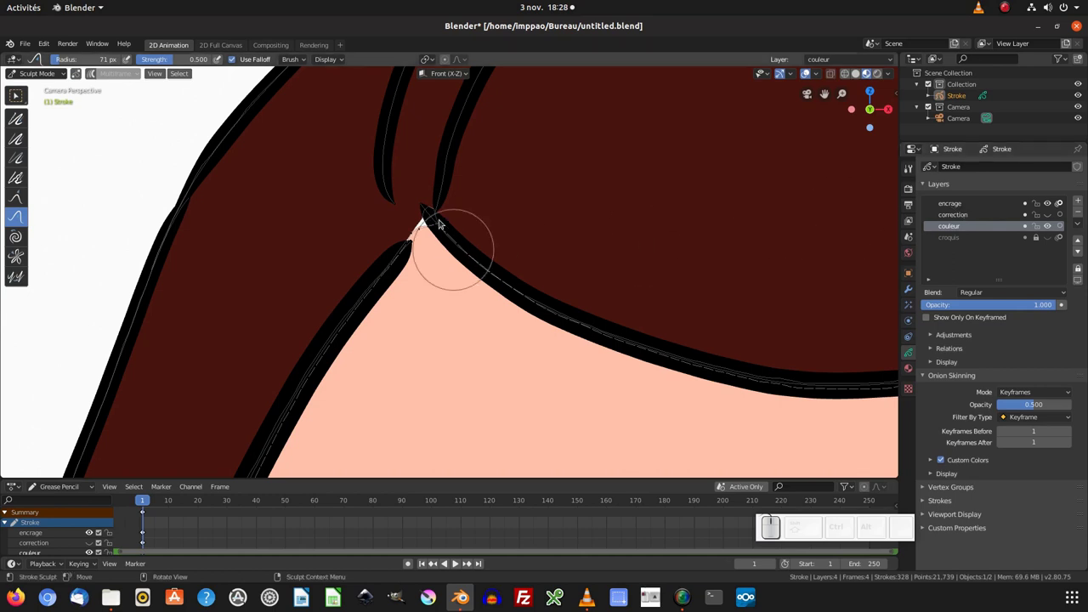
key("ctrl+z")
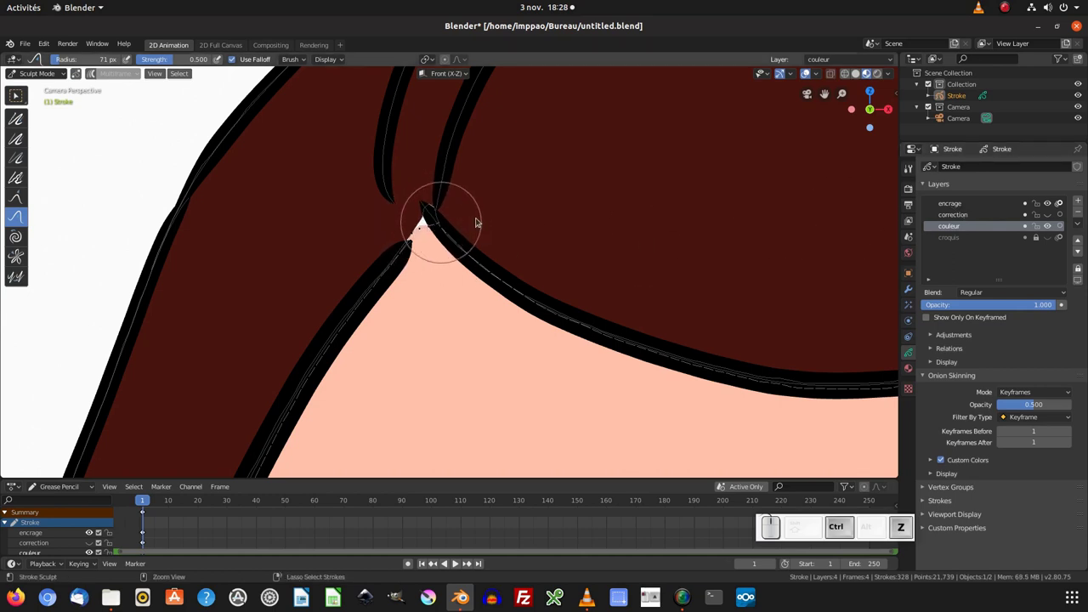
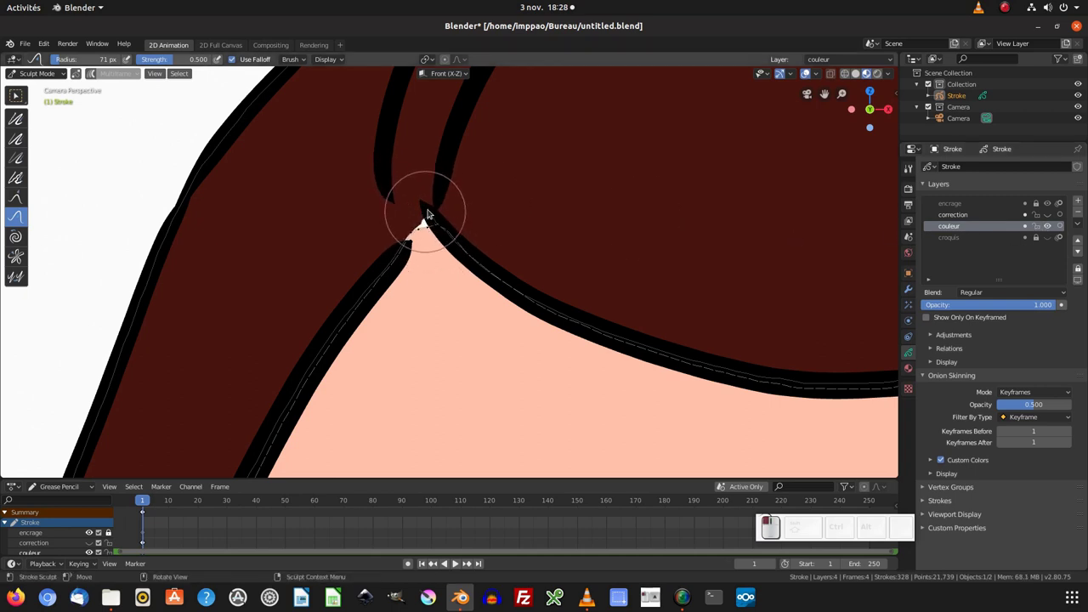
left_click(427, 205)
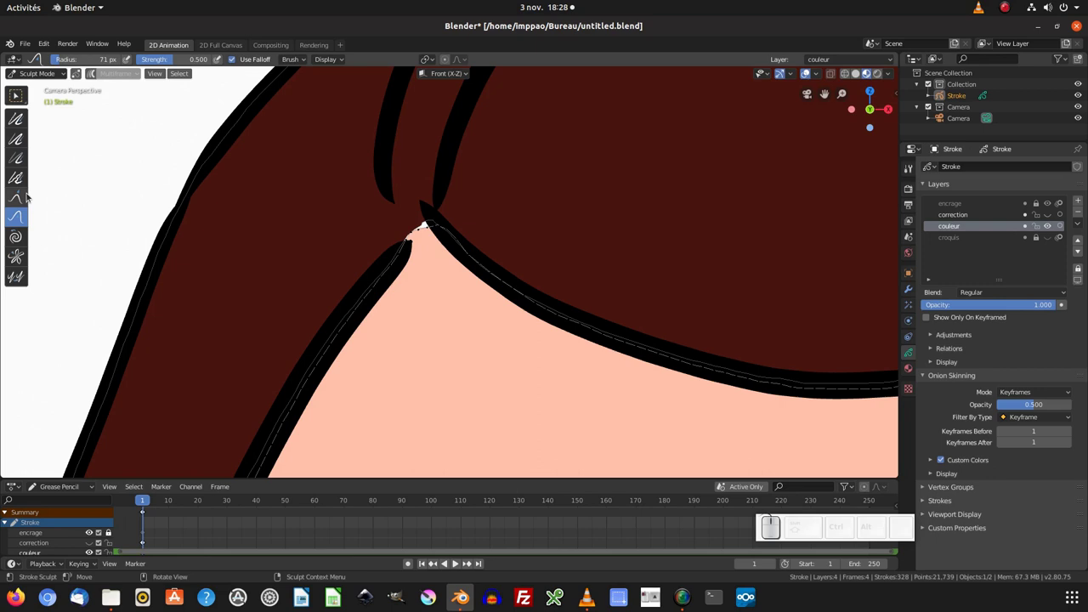
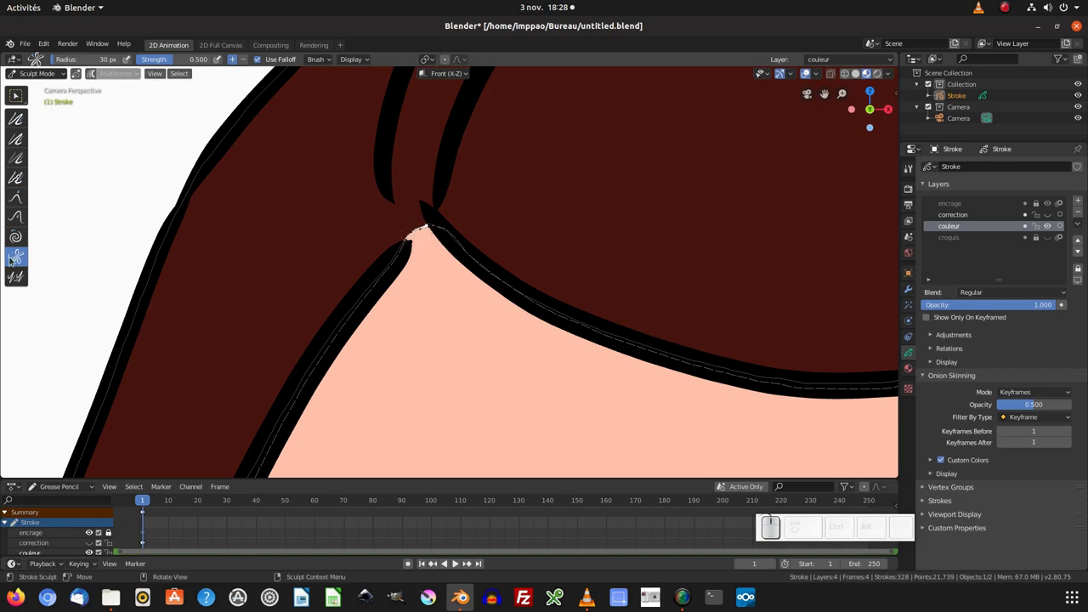
Reframe on the hair join and bring up the sculpt brush pie to reshape fill edges
middle_click(494, 251)
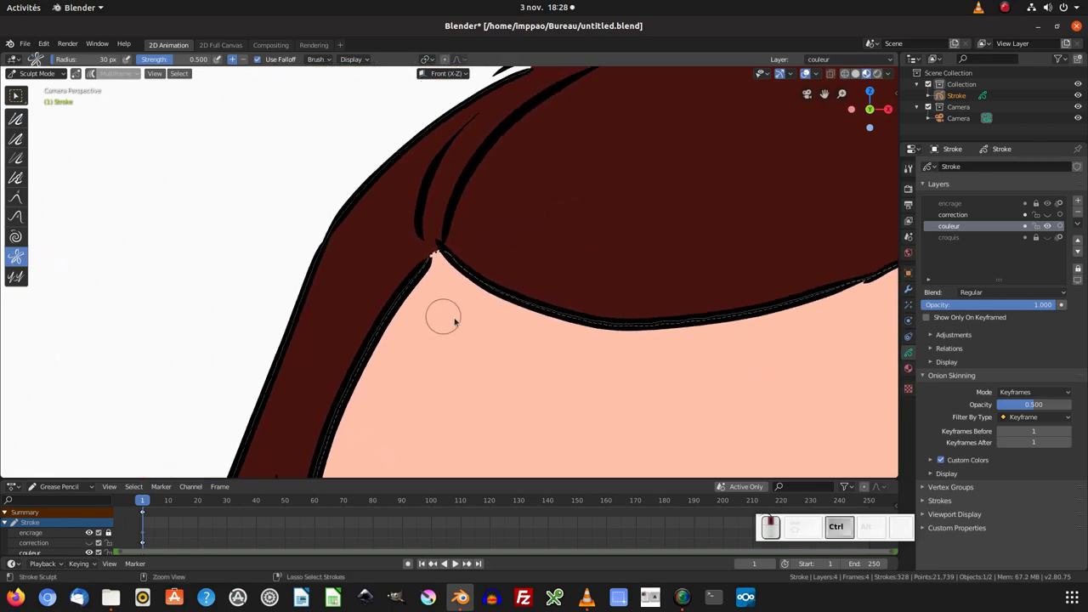
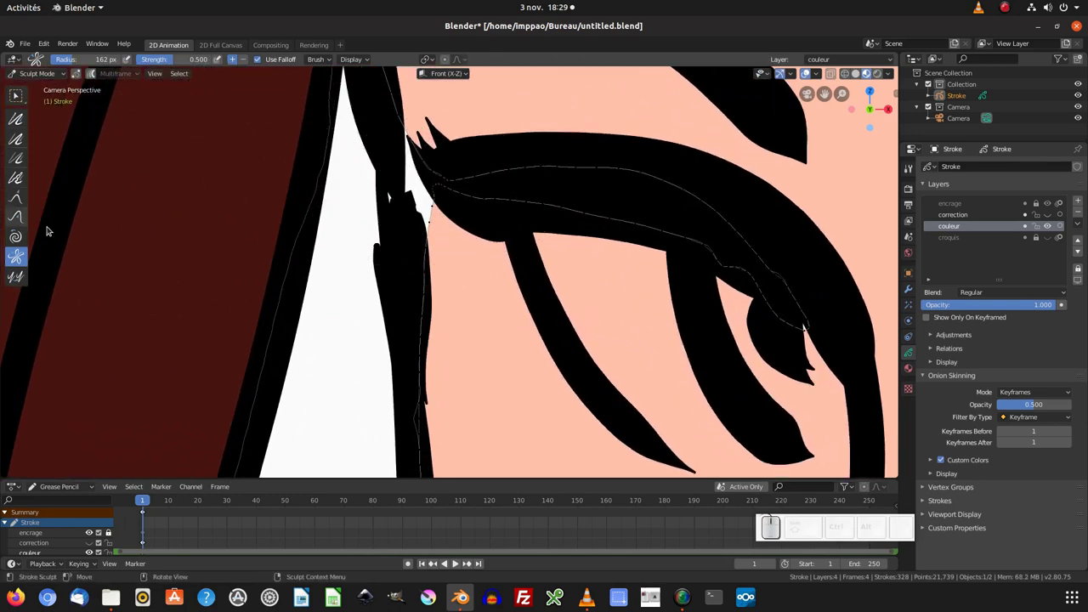
key("shift+space")
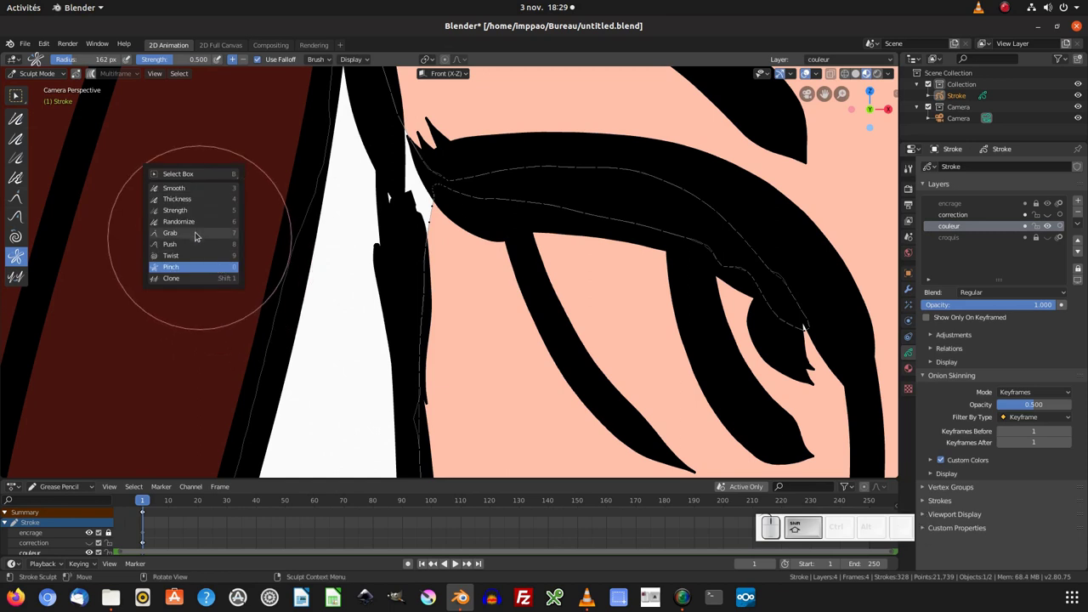
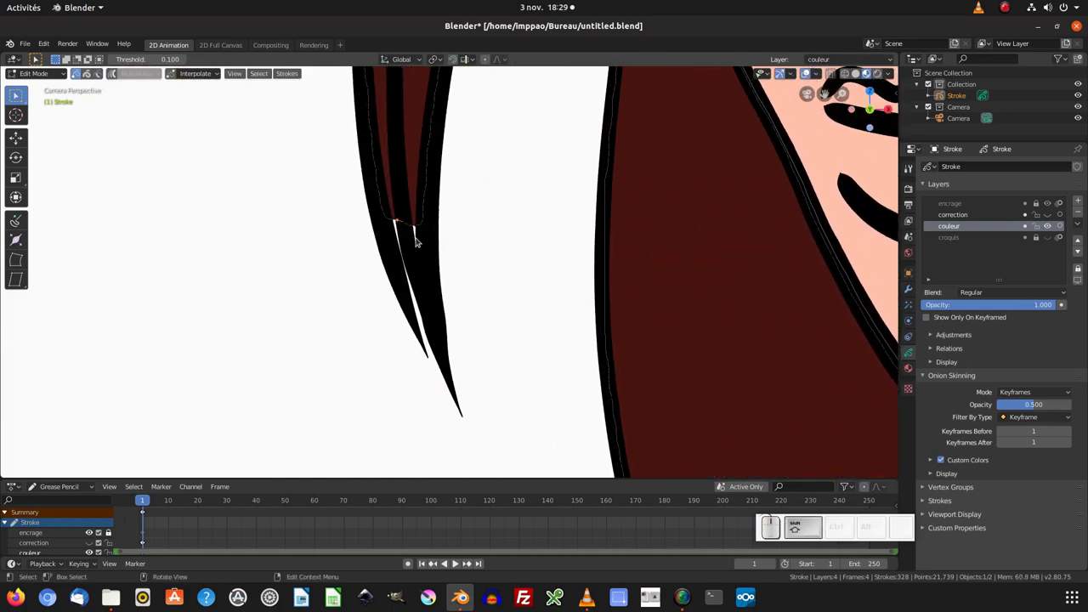
Select the three fill points at the hair strand tip for moving under the ink outline
left_click(413, 232)
left_click(384, 221)
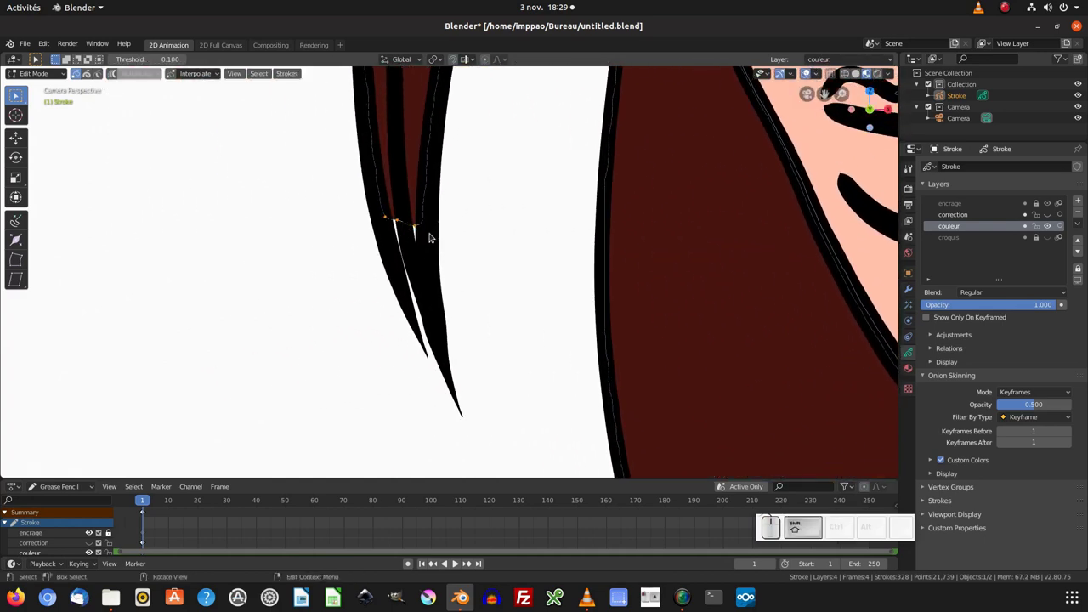
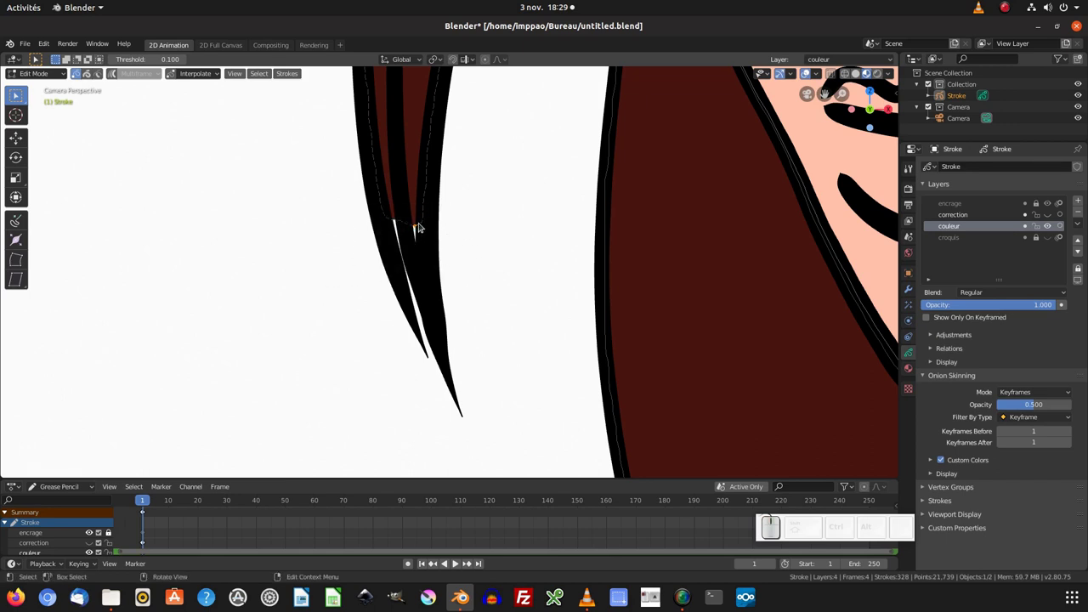
left_click(405, 225)
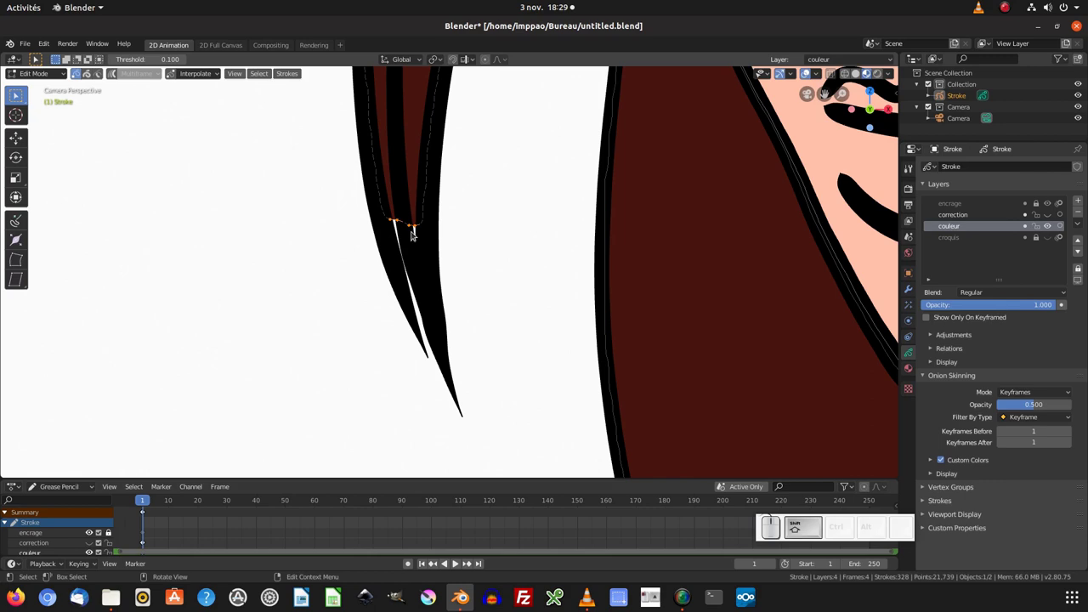
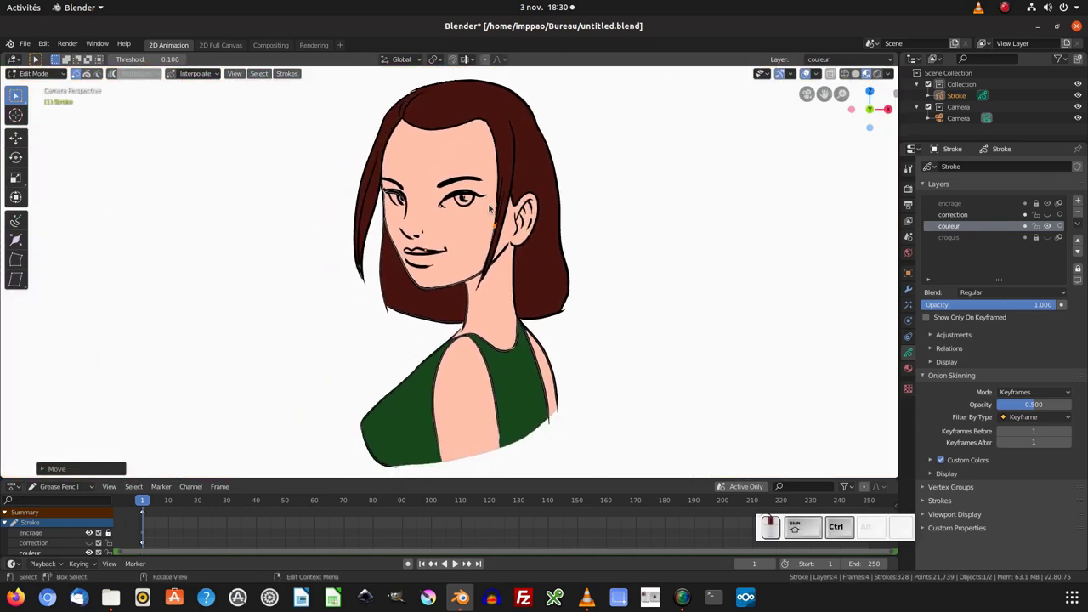
Save the portrait as dessin_couleur.blend in the Bureau folder via Save As
scroll("down", 3)
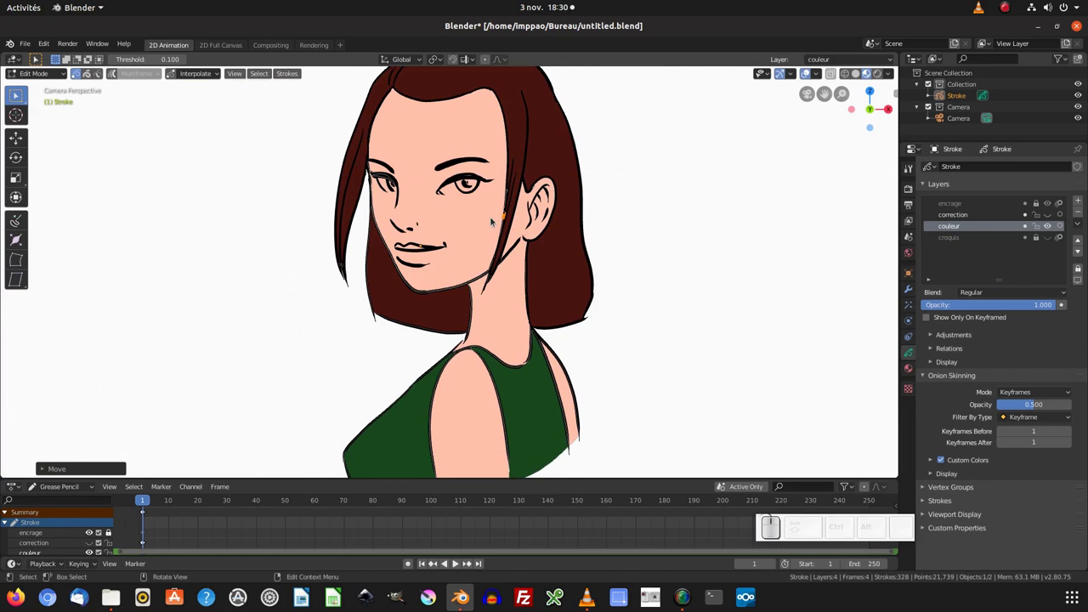
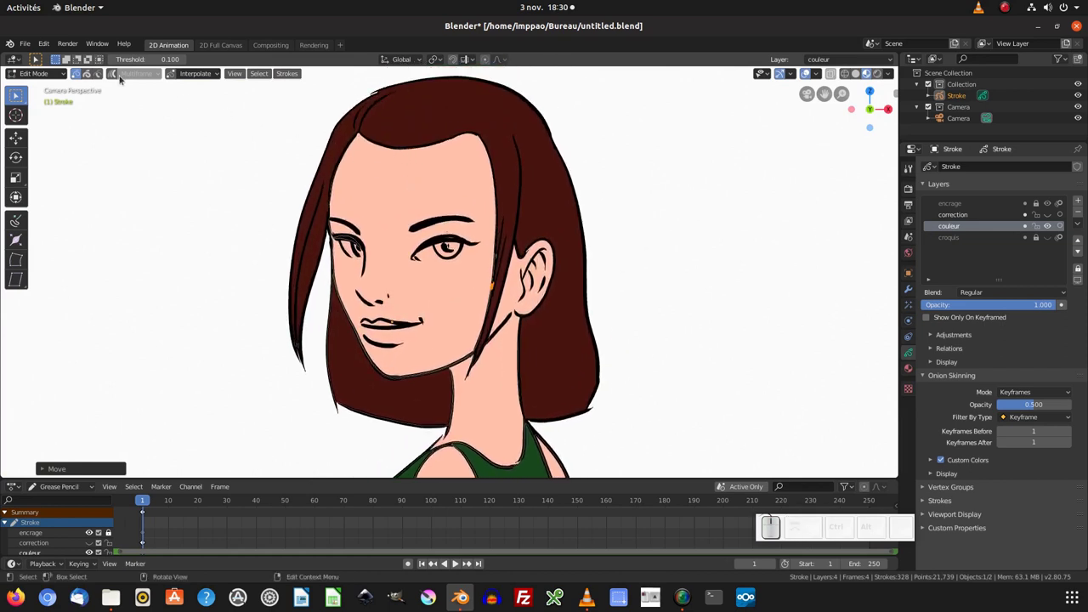
left_click(31, 45)
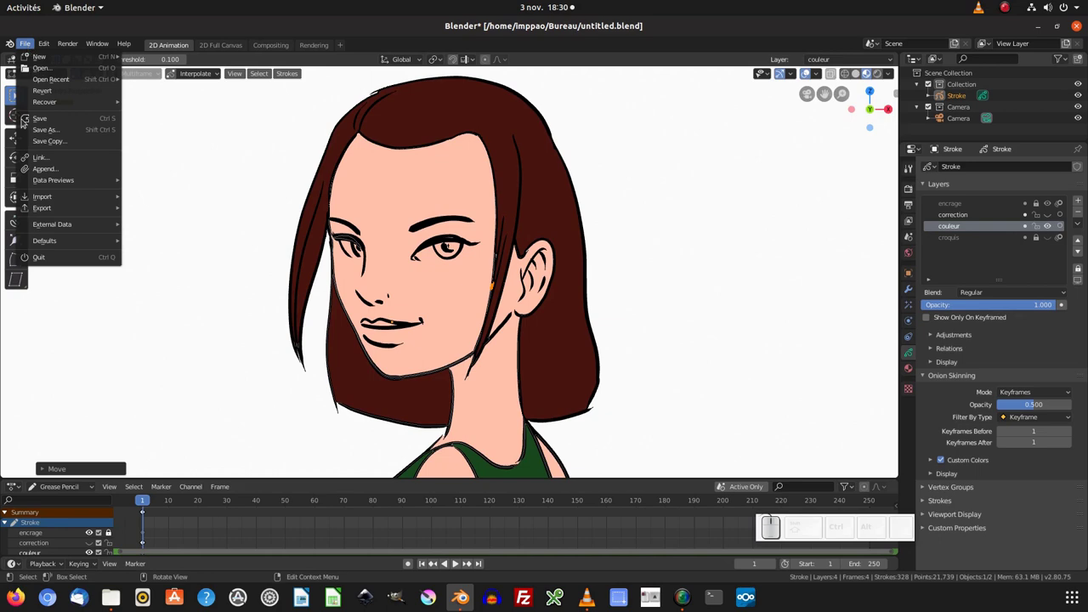
left_click(36, 127)
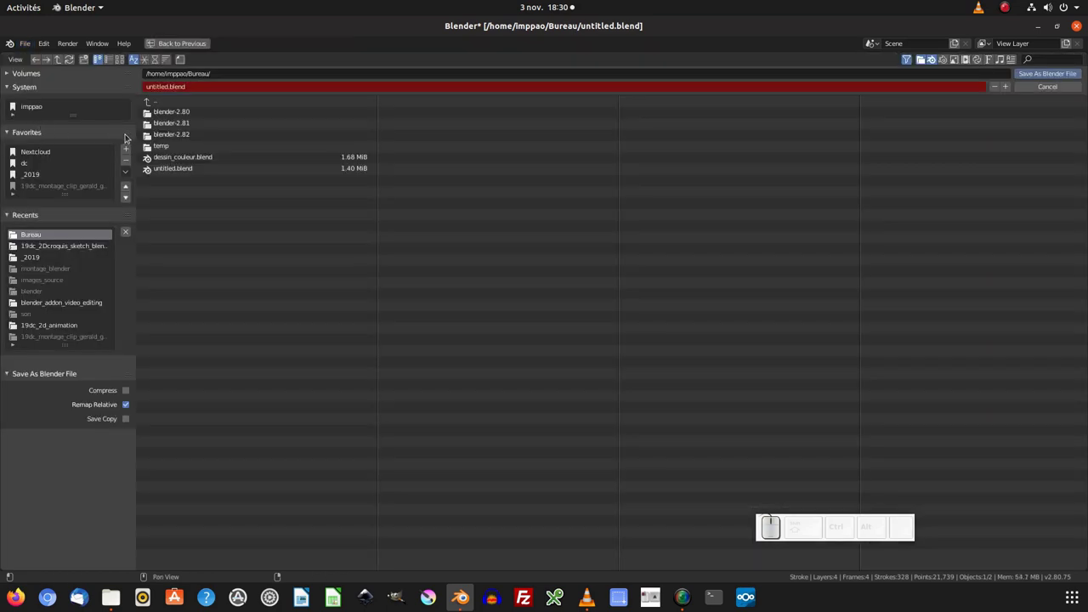
left_click(183, 159)
left_click_drag(1054, 74, 1029, 58)
Confirm the save, delete the ombre material, add oeil, and return to the couleur layer
left_click(997, 50)
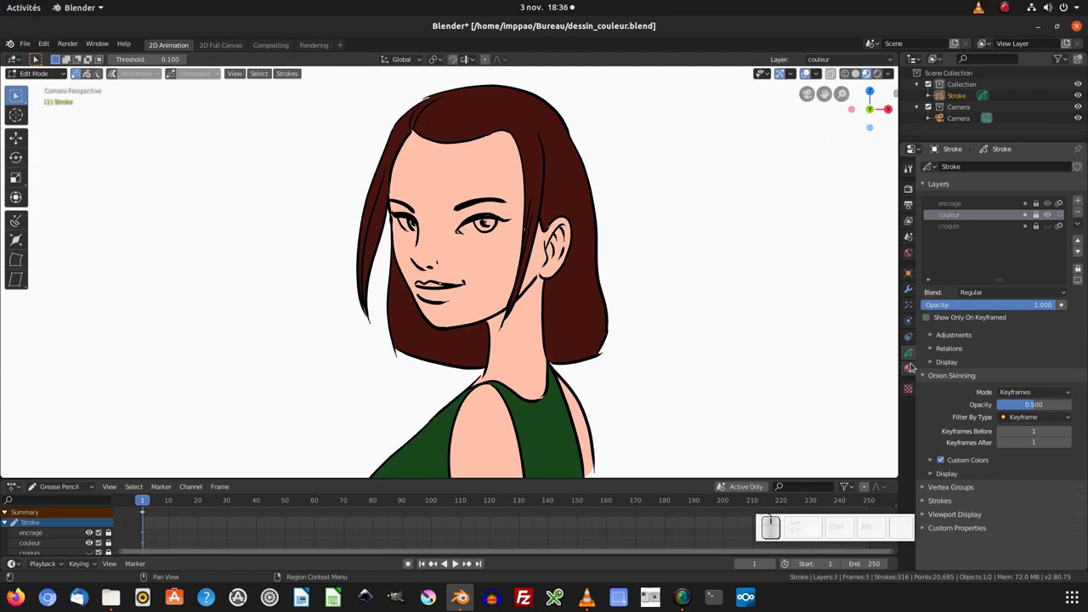
left_click(912, 368)
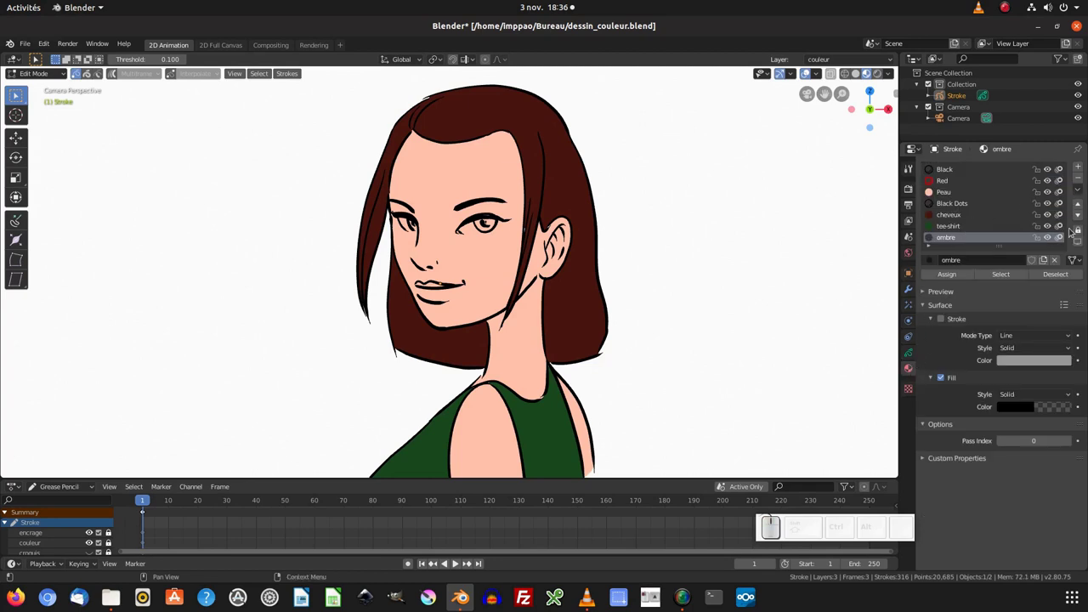
left_click(1082, 176)
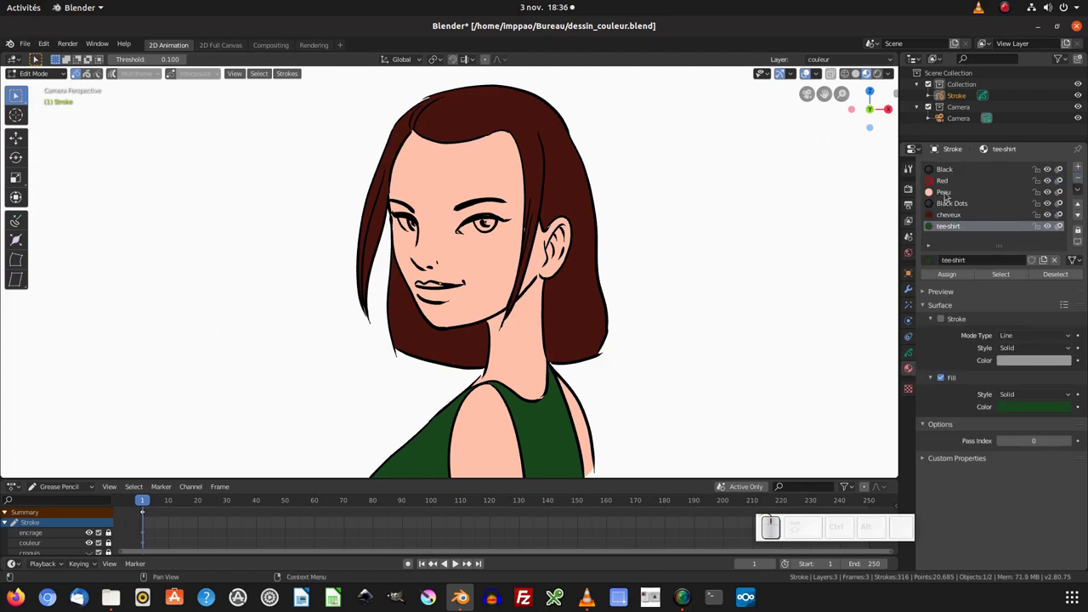
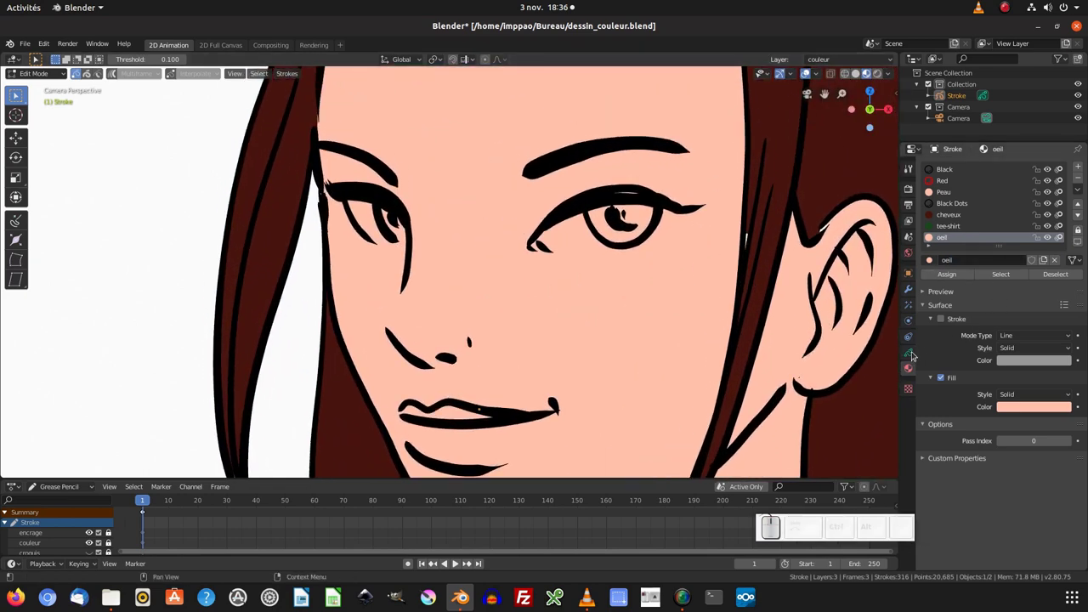
left_click(910, 352)
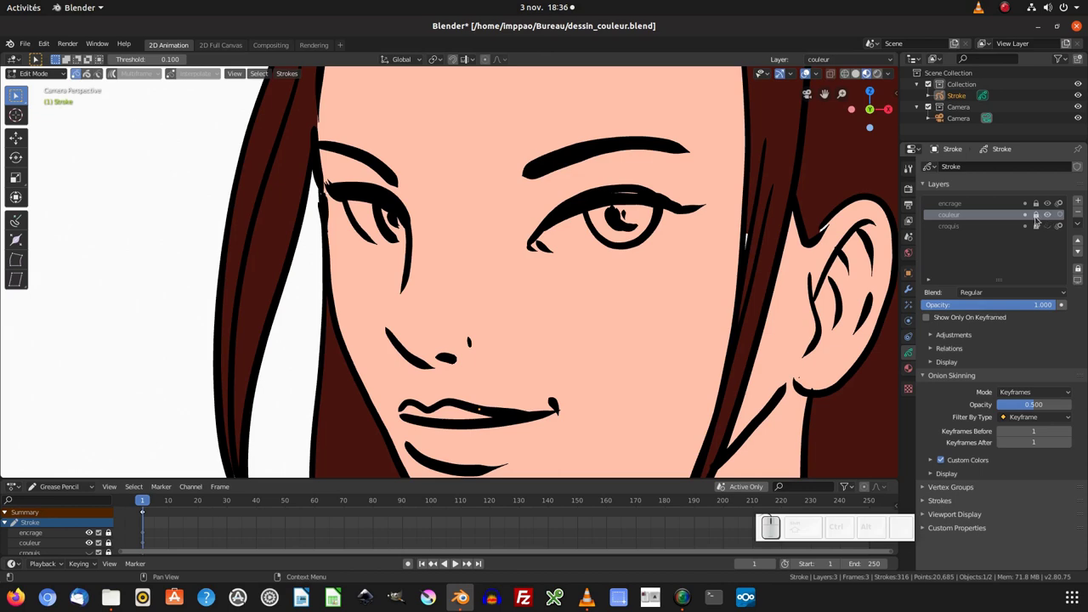
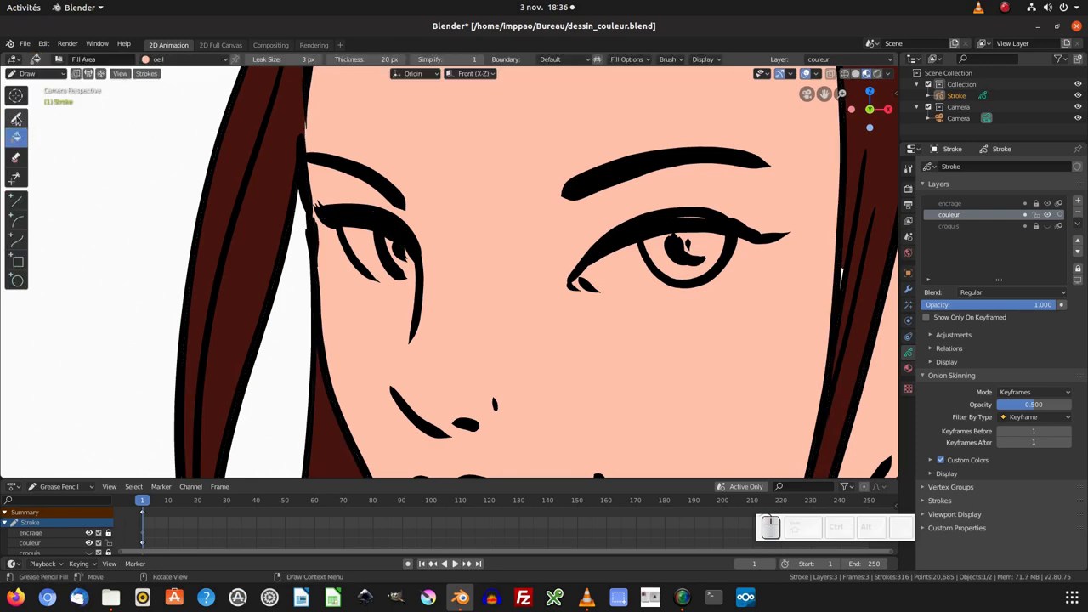
Switch to Draw Ink and adjust the oeil fill colour toward white
left_click(16, 119)
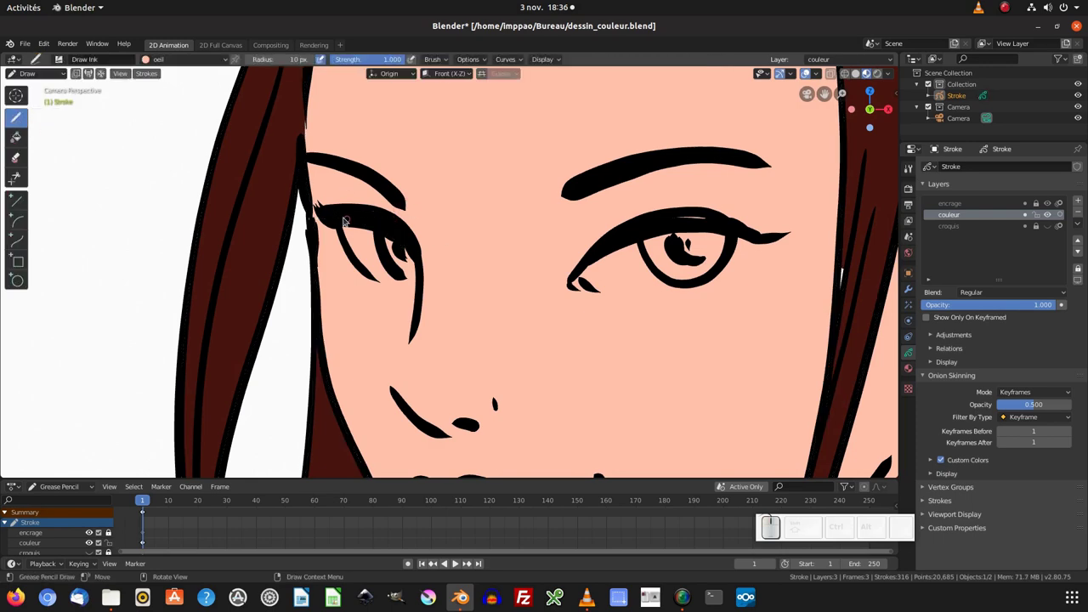
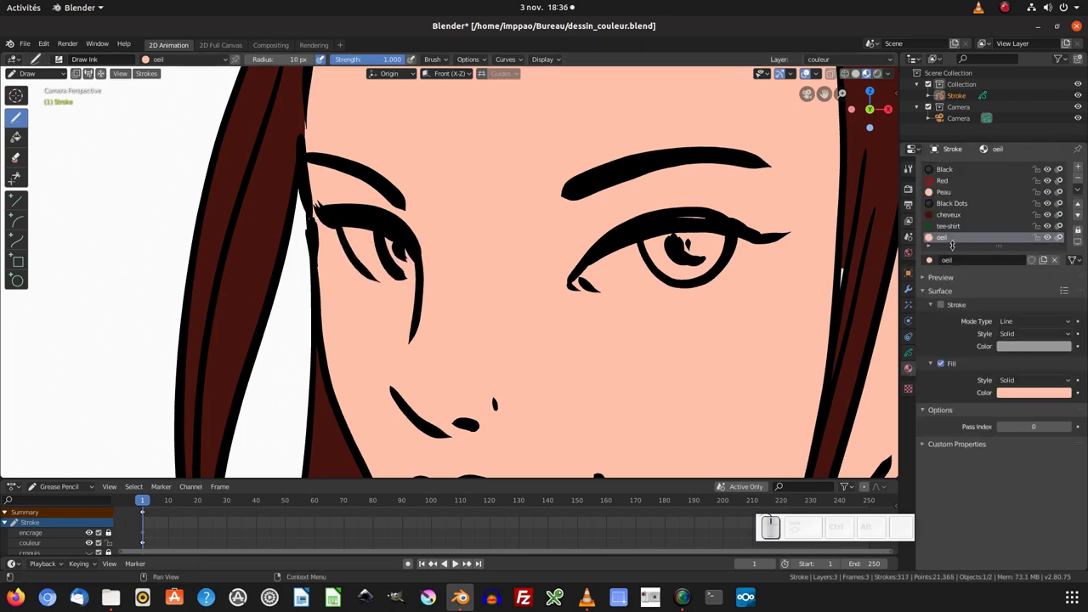
left_click(1035, 394)
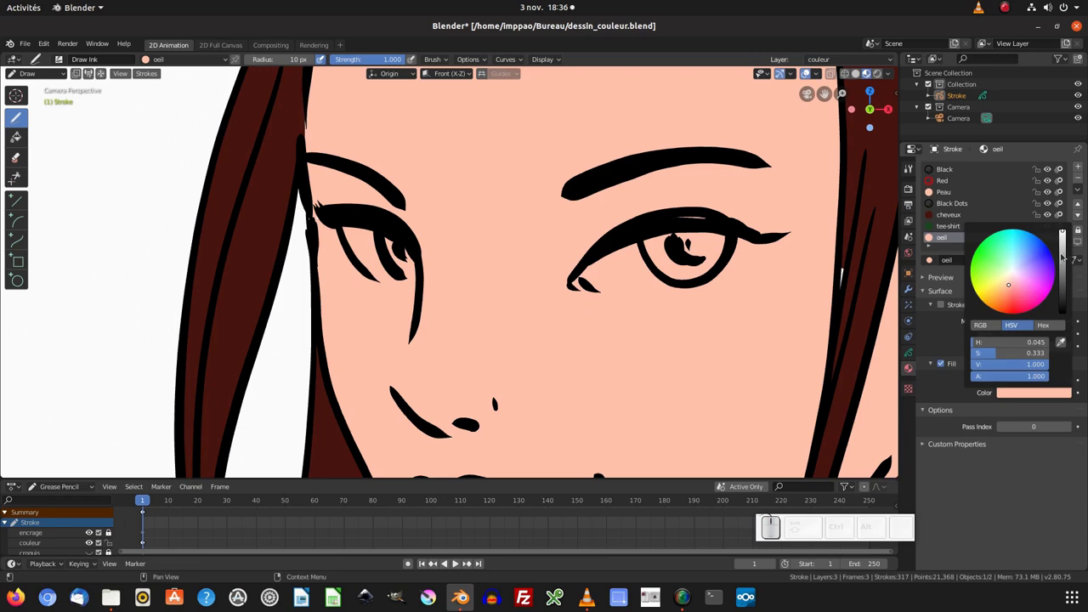
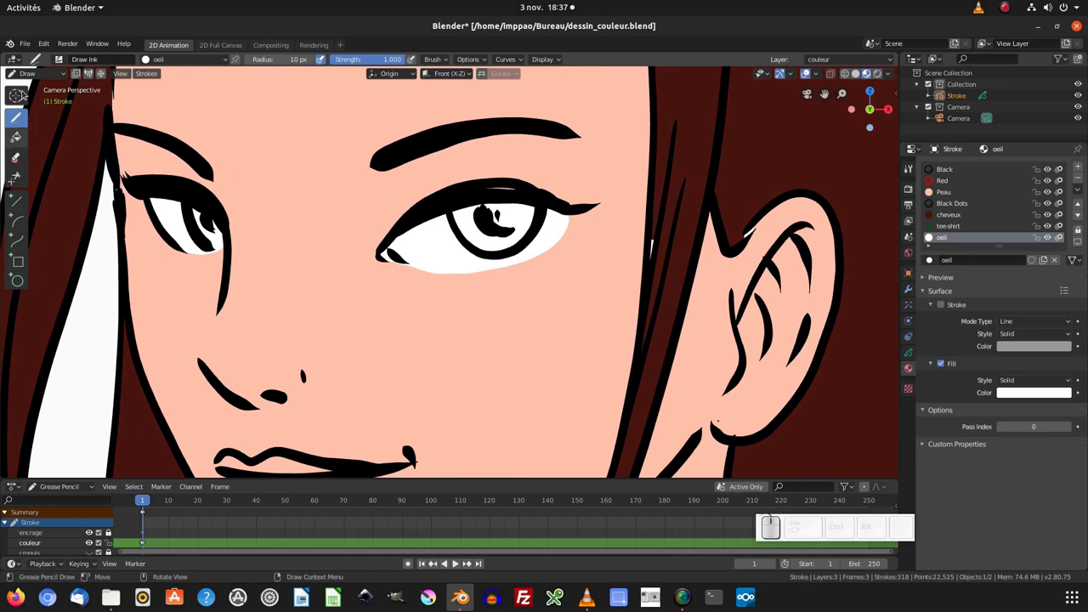
Enter Sculpt Mode and choose the Smooth brush for face touch-ups
left_click_drag(29, 74, 97, 147)
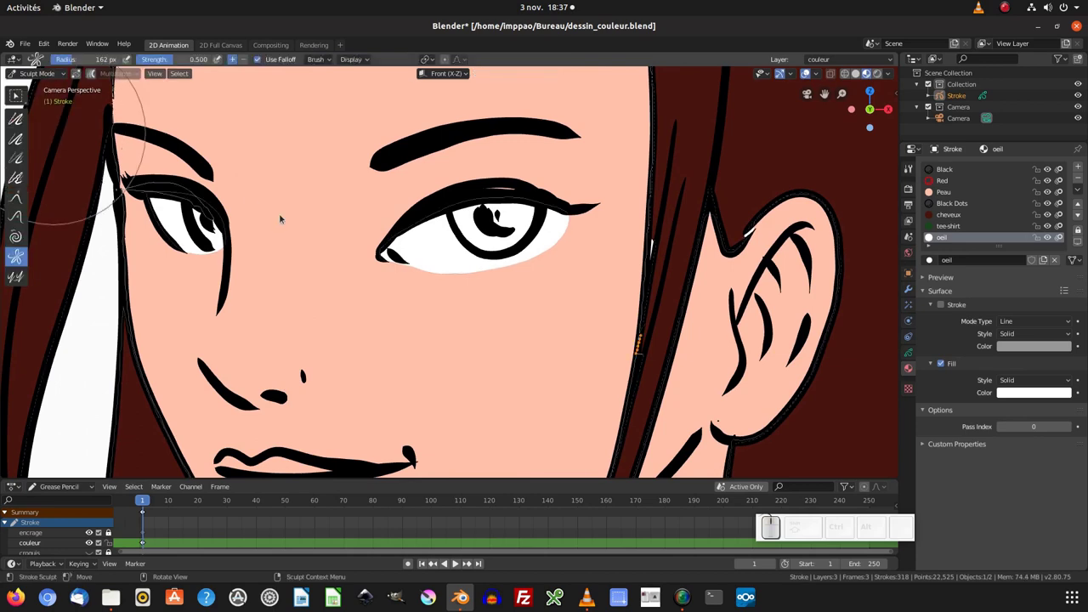
left_click(19, 218)
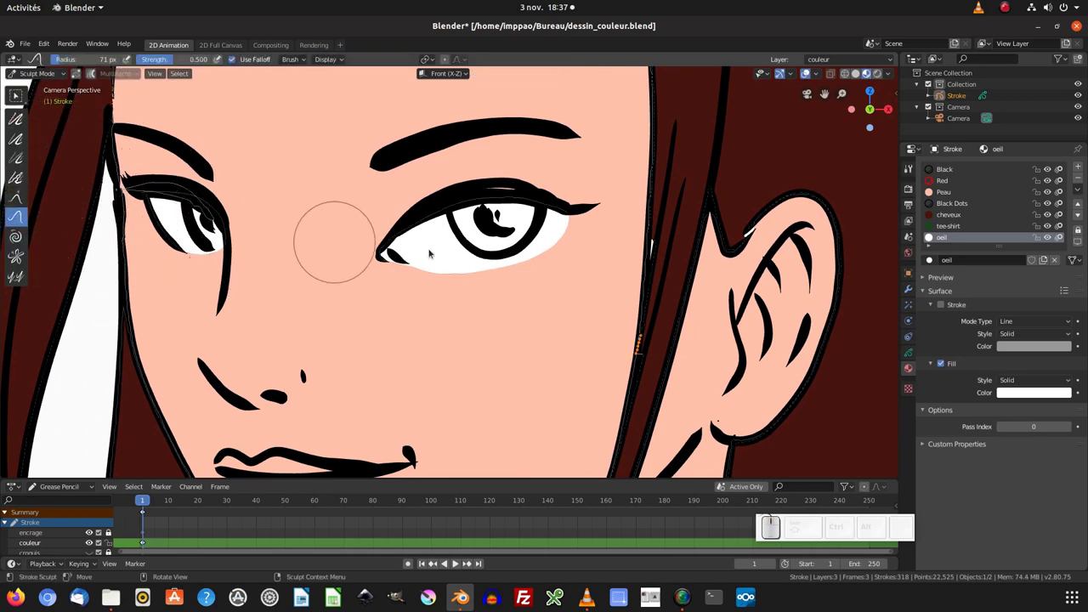